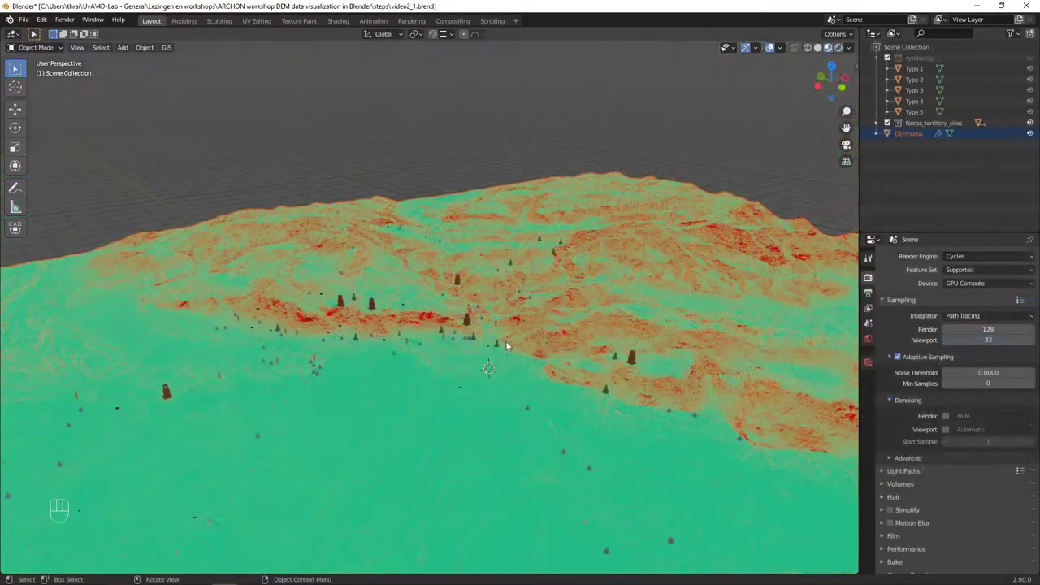
Step: Add a Sun light via Shift+A and drag it high above the DEM terrain on Z
{"action": "key", "text": "shift+a"}
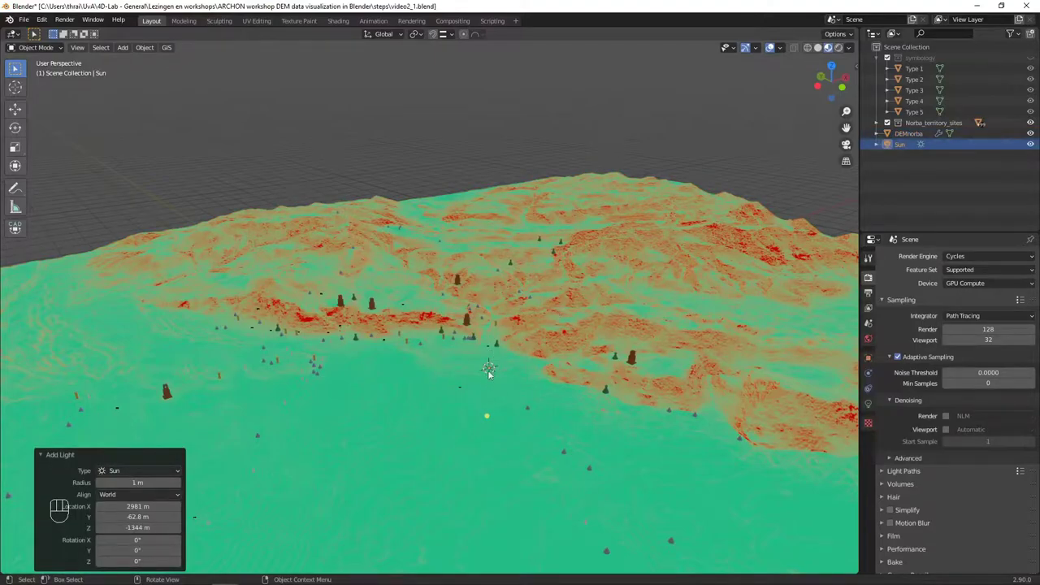
{"action": "left_click_drag", "start_coordinate": [517, 385], "coordinate": [516, 377]}
{"action": "left_click_drag", "start_coordinate": [23, 116], "coordinate": [213, 194]}
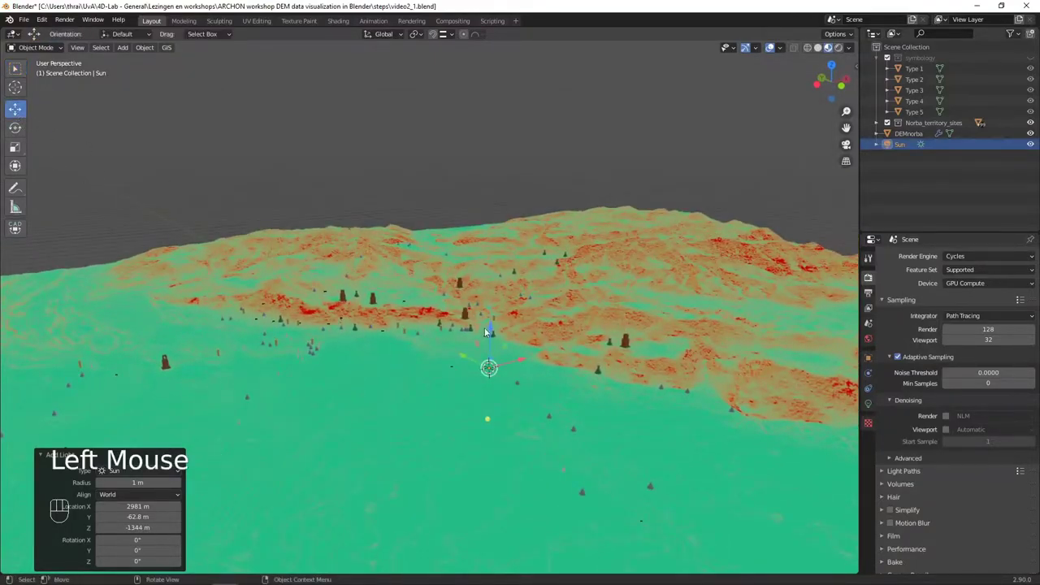
{"action": "left_click_drag", "start_coordinate": [492, 331], "coordinate": [516, 60]}
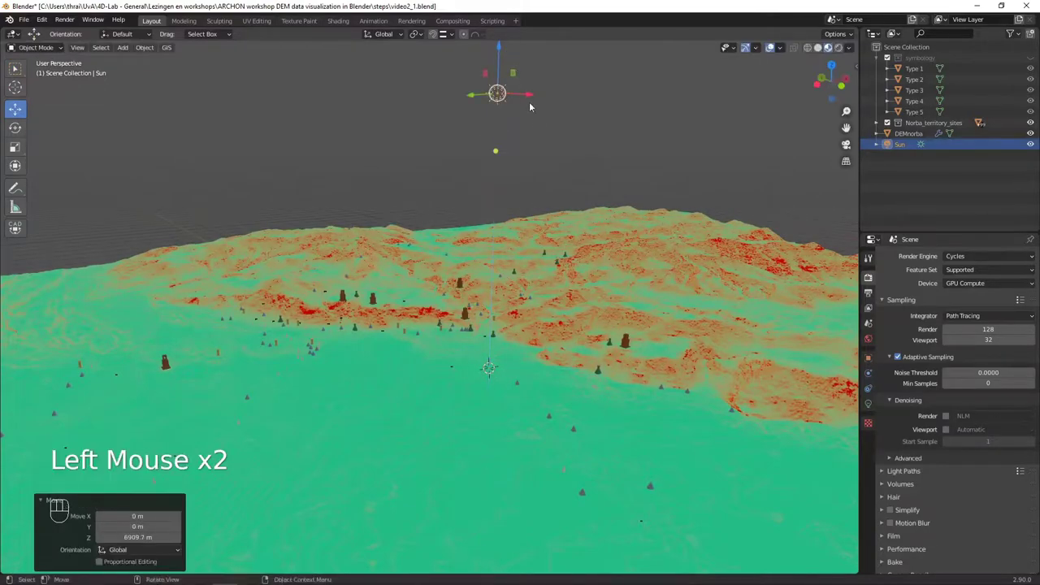
Step: Reframe the viewport to show the raised sun above the terrain and site markers
{"action": "scroll", "scroll_direction": "down", "scroll_amount": 3}
{"action": "left_click_drag", "start_coordinate": [550, 138], "coordinate": [556, 166]}
{"action": "scroll", "scroll_direction": "down", "scroll_amount": 3}
{"action": "left_click_drag", "start_coordinate": [590, 226], "coordinate": [590, 232]}
{"action": "left_click_drag", "start_coordinate": [546, 204], "coordinate": [544, 226]}
{"action": "scroll", "scroll_direction": "up", "scroll_amount": 3}
{"action": "scroll", "scroll_direction": "down", "scroll_amount": 3}
{"action": "left_click_drag", "start_coordinate": [572, 281], "coordinate": [555, 265]}
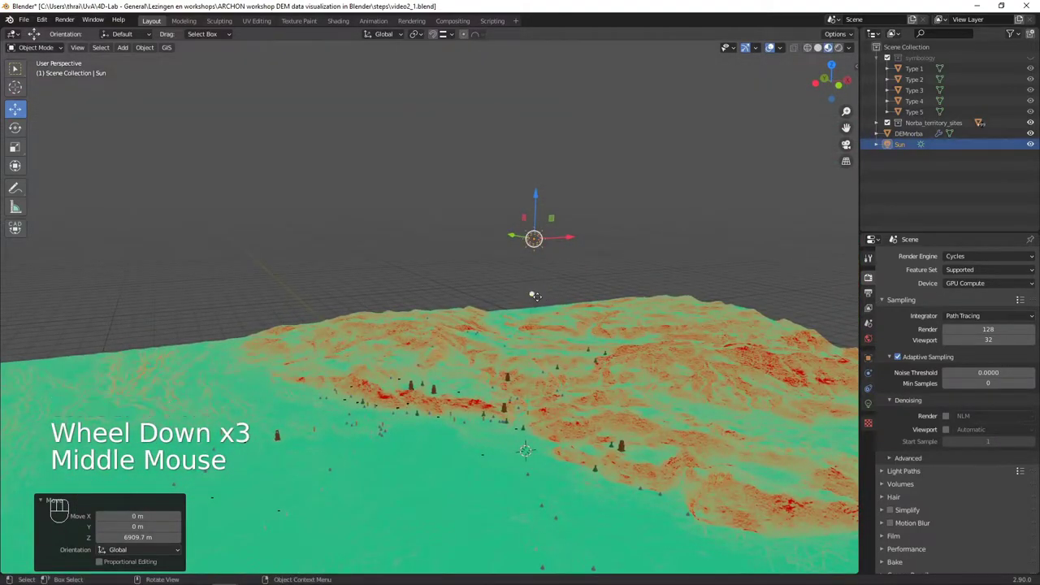
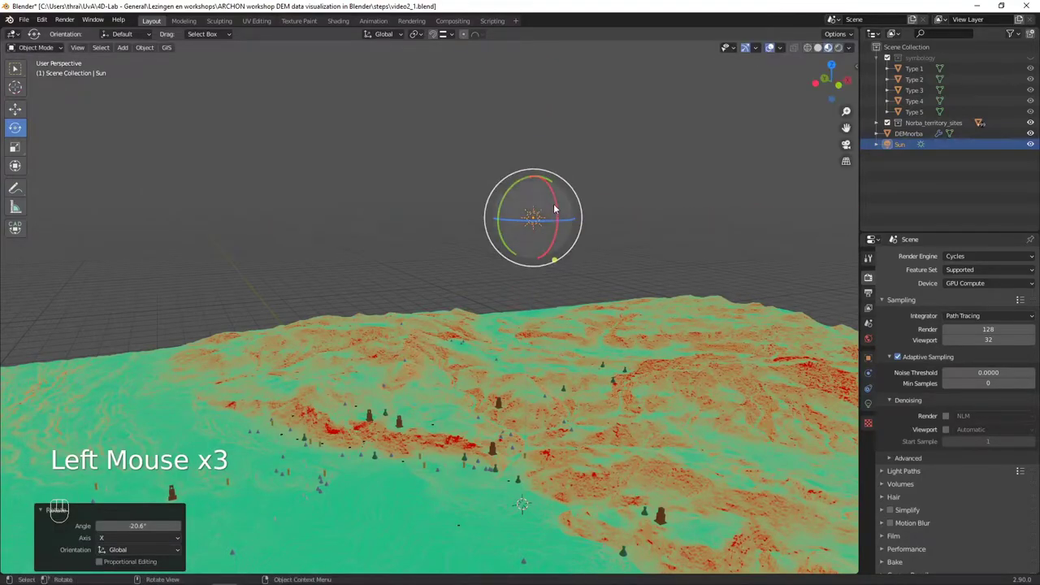
Step: Rotate the sun so its light rakes across the DEM and shades the hillslopes
{"action": "left_click_drag", "start_coordinate": [519, 186], "coordinate": [505, 221]}
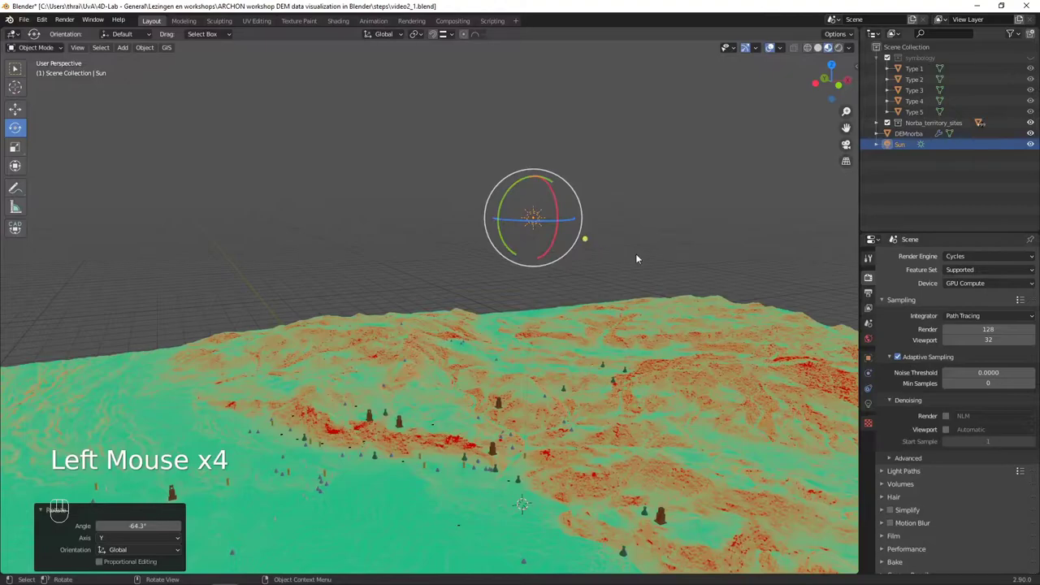
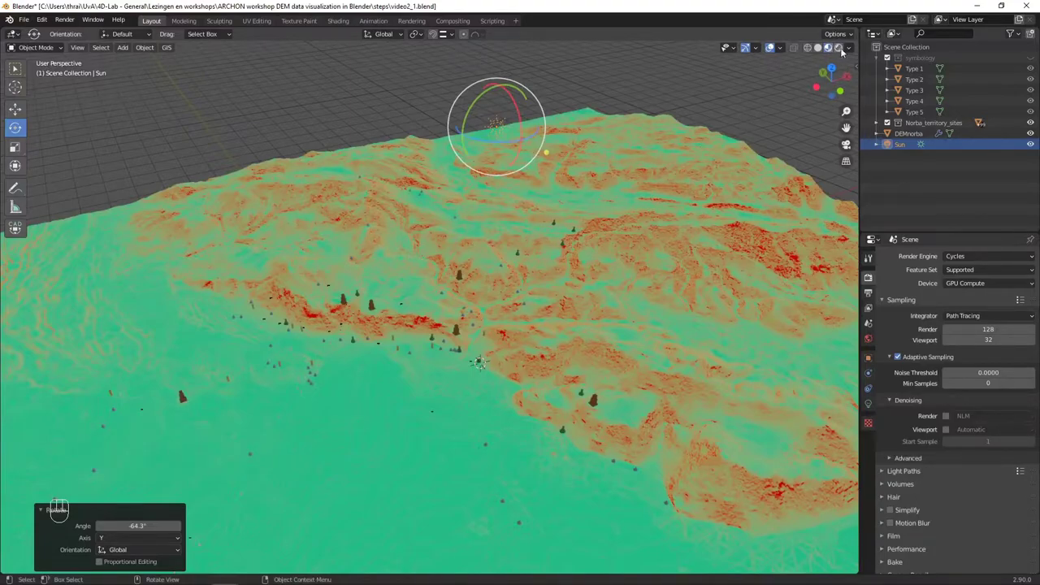
{"action": "left_click_drag", "start_coordinate": [851, 49], "coordinate": [798, 31]}
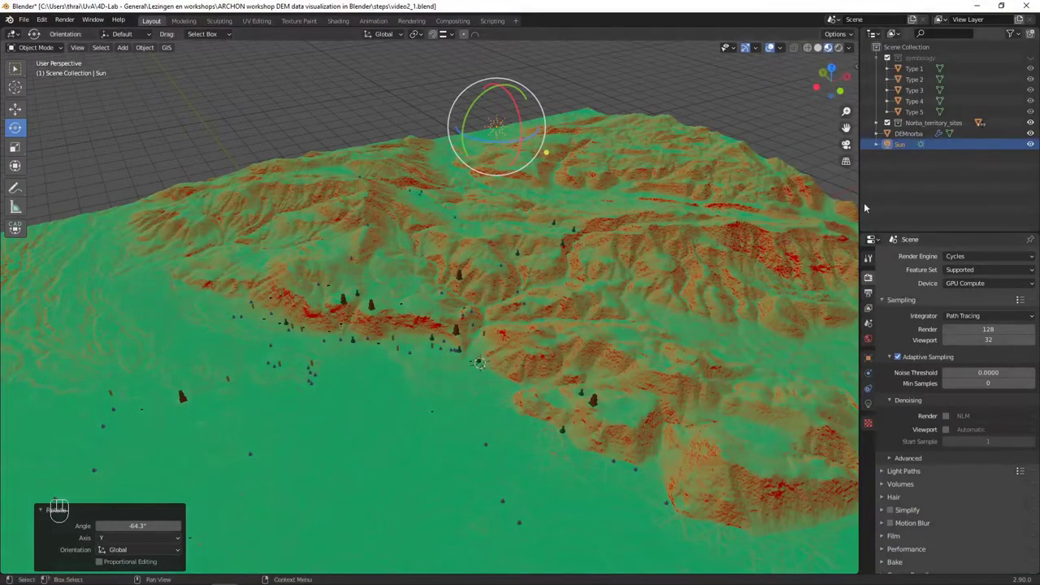
Step: Raise the Sun's Strength from 1.000 to 7.540 in its light properties
{"action": "left_click", "coordinate": [20, 66]}
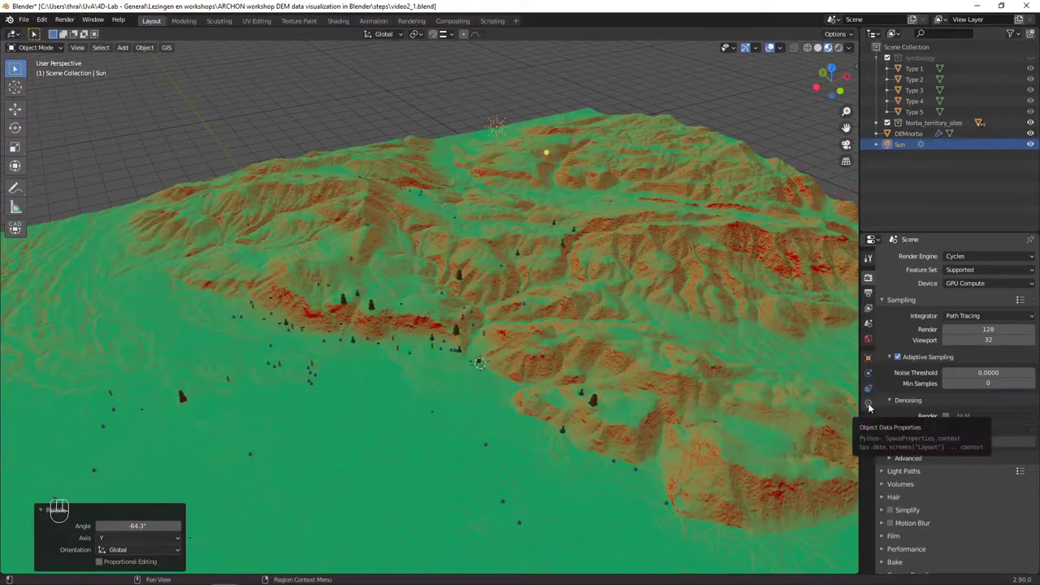
{"action": "left_click", "coordinate": [874, 406]}
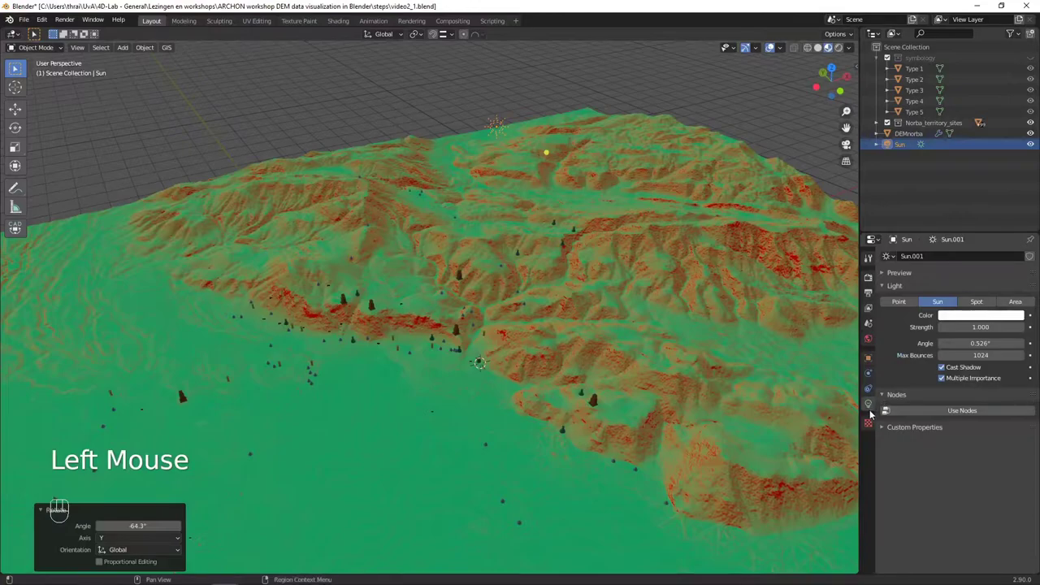
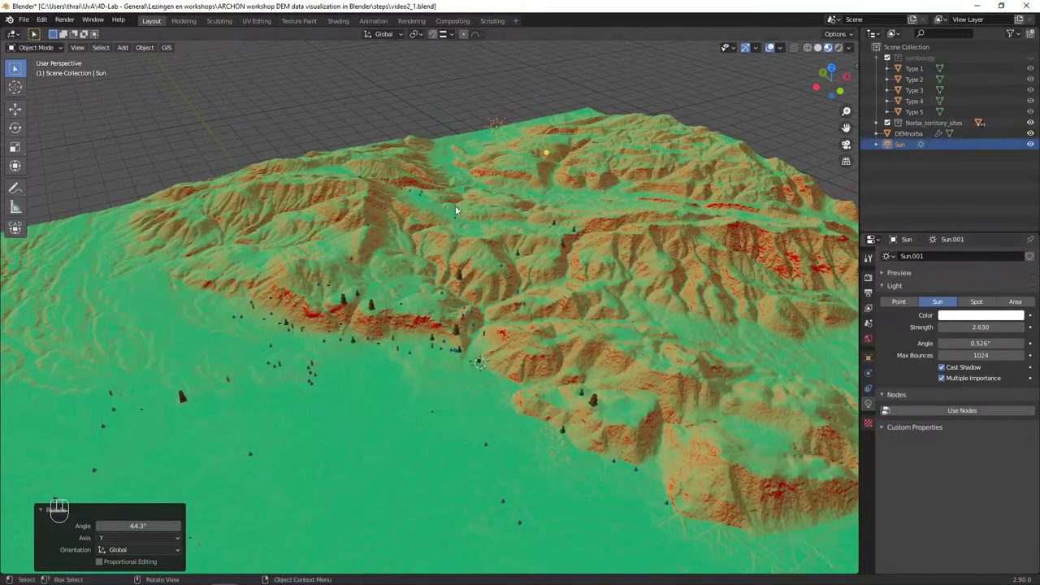
{"action": "left_click_drag", "start_coordinate": [469, 227], "coordinate": [595, 277]}
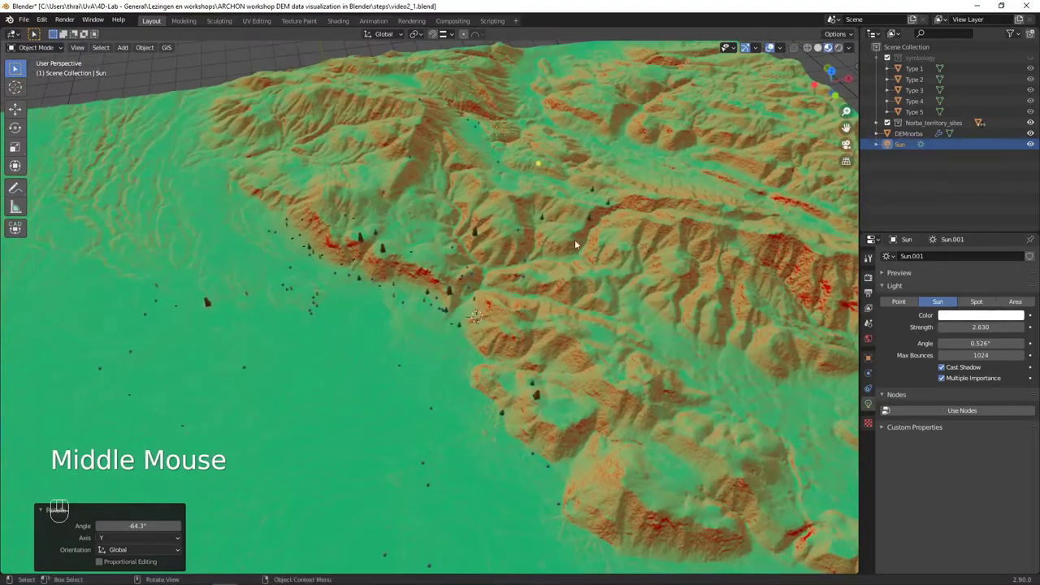
{"action": "left_click_drag", "start_coordinate": [578, 229], "coordinate": [737, 298]}
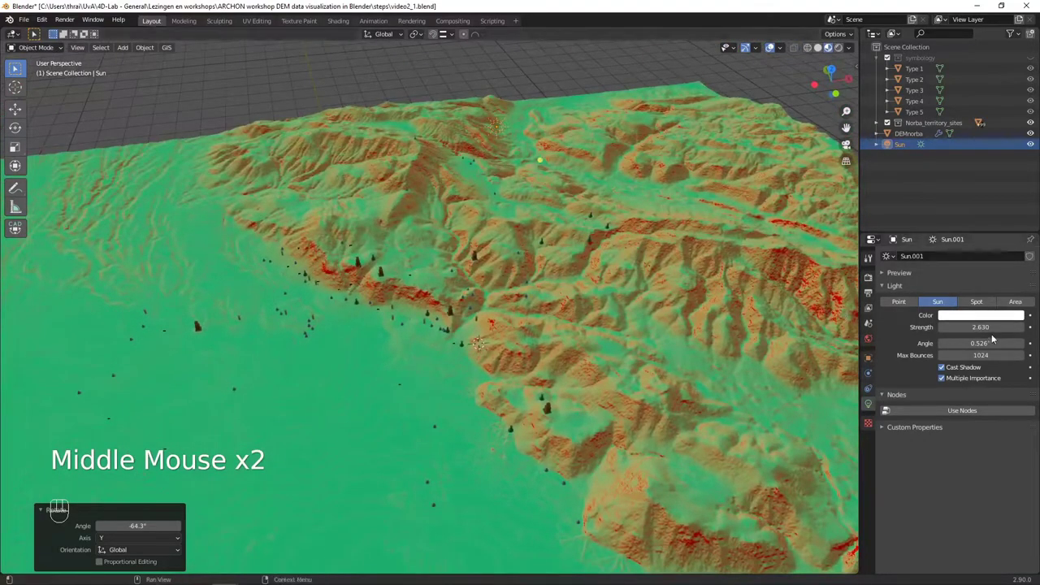
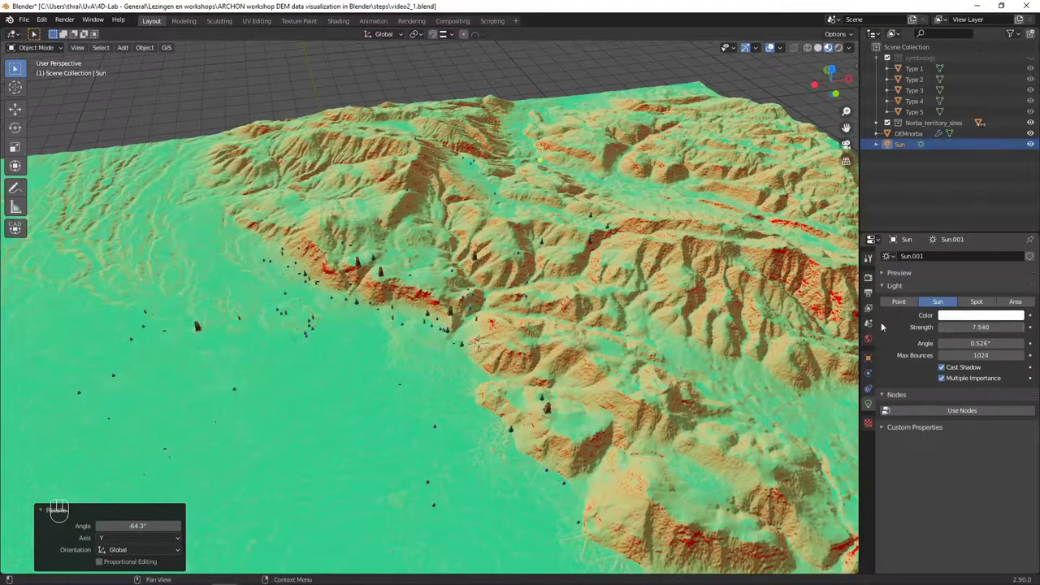
Step: Inspect the lit terrain and a site symbol up close, then reselect the Sun
{"action": "left_click_drag", "start_coordinate": [497, 209], "coordinate": [477, 210]}
{"action": "scroll", "scroll_direction": "up", "scroll_amount": 3}
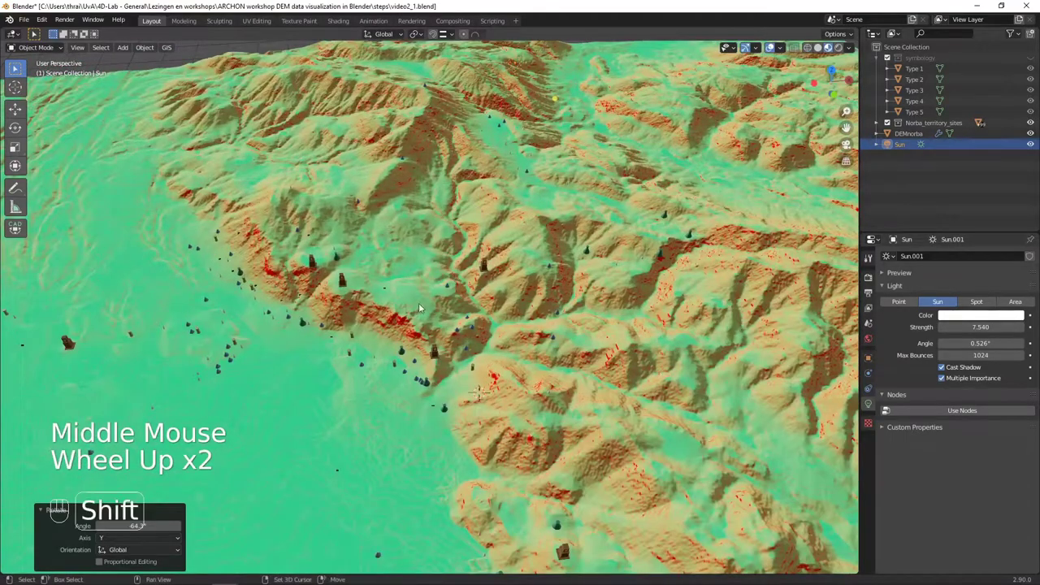
{"action": "left_click_drag", "start_coordinate": [459, 255], "coordinate": [460, 244]}
{"action": "middle_click", "coordinate": [460, 249]}
{"action": "left_click_drag", "start_coordinate": [594, 208], "coordinate": [576, 226]}
{"action": "scroll", "scroll_direction": "up", "scroll_amount": 3}
{"action": "scroll", "scroll_direction": "down", "scroll_amount": 3}
{"action": "scroll", "scroll_direction": "up", "scroll_amount": 3}
{"action": "left_click", "coordinate": [485, 288]}
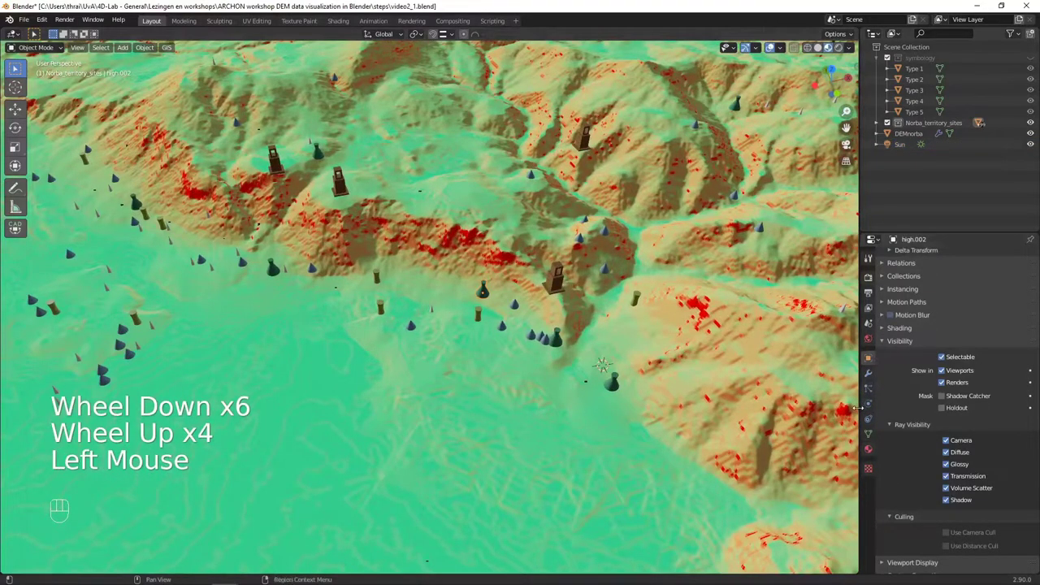
{"action": "scroll", "scroll_direction": "down", "scroll_amount": 3}
{"action": "left_click_drag", "start_coordinate": [523, 255], "coordinate": [521, 292]}
{"action": "left_click_drag", "start_coordinate": [539, 276], "coordinate": [547, 263]}
{"action": "left_click", "coordinate": [555, 148]}
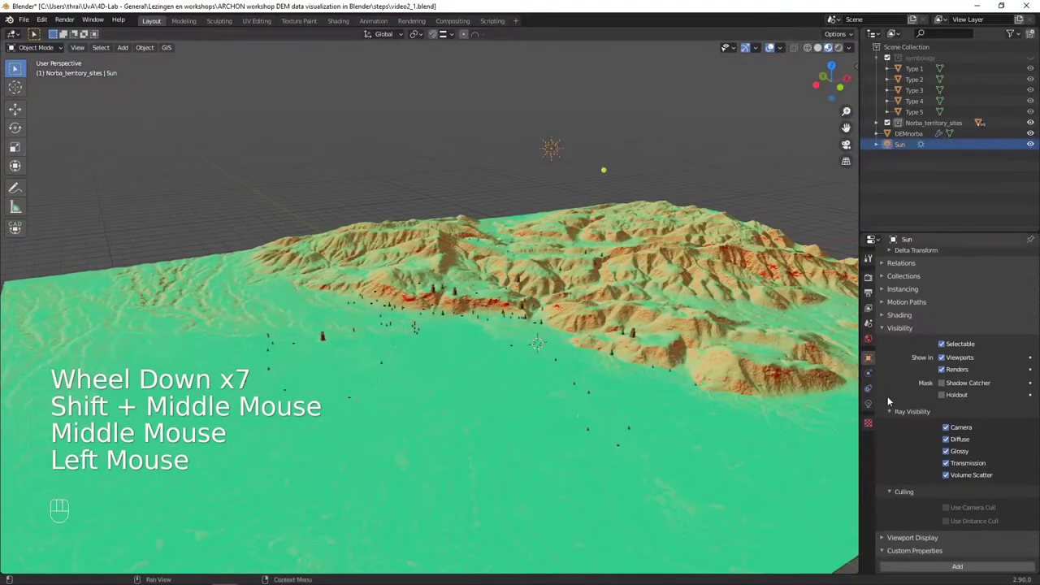
Step: Switch the render engine to Eevee and return to the Sun's light settings
{"action": "left_click", "coordinate": [874, 408]}
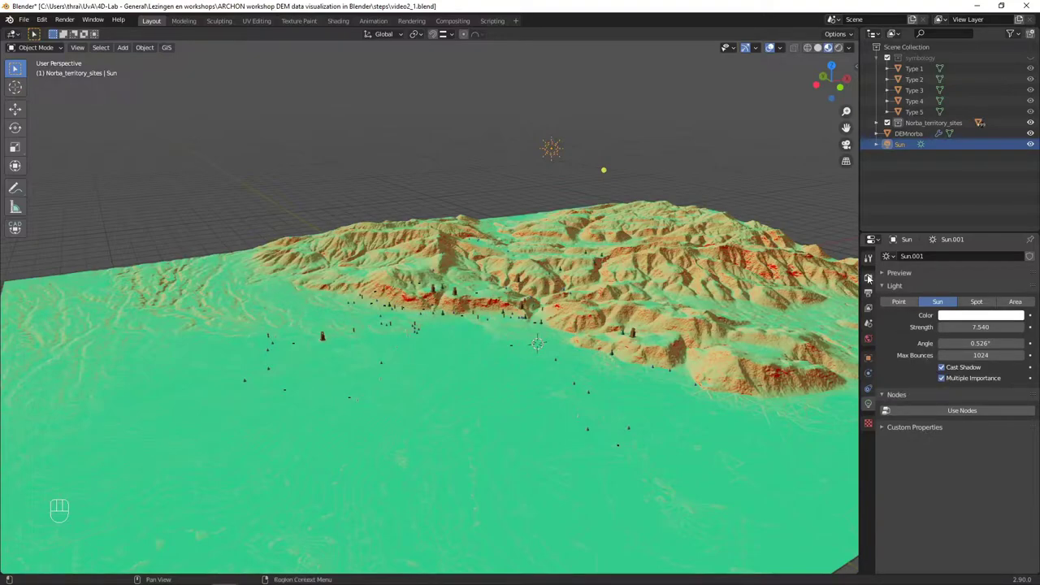
{"action": "left_click", "coordinate": [870, 277]}
{"action": "left_click_drag", "start_coordinate": [955, 256], "coordinate": [960, 273]}
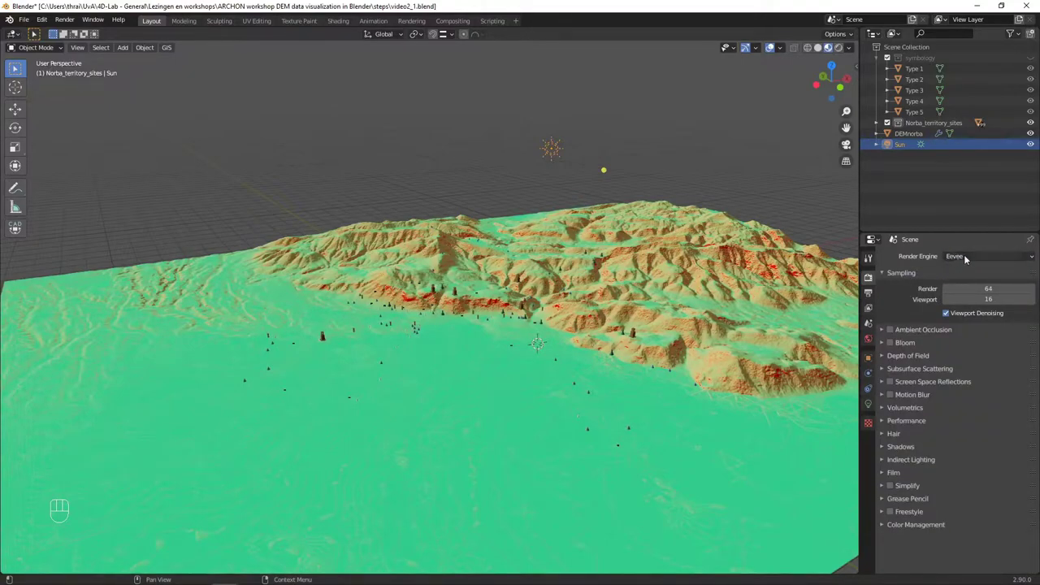
{"action": "left_click_drag", "start_coordinate": [956, 258], "coordinate": [959, 257]}
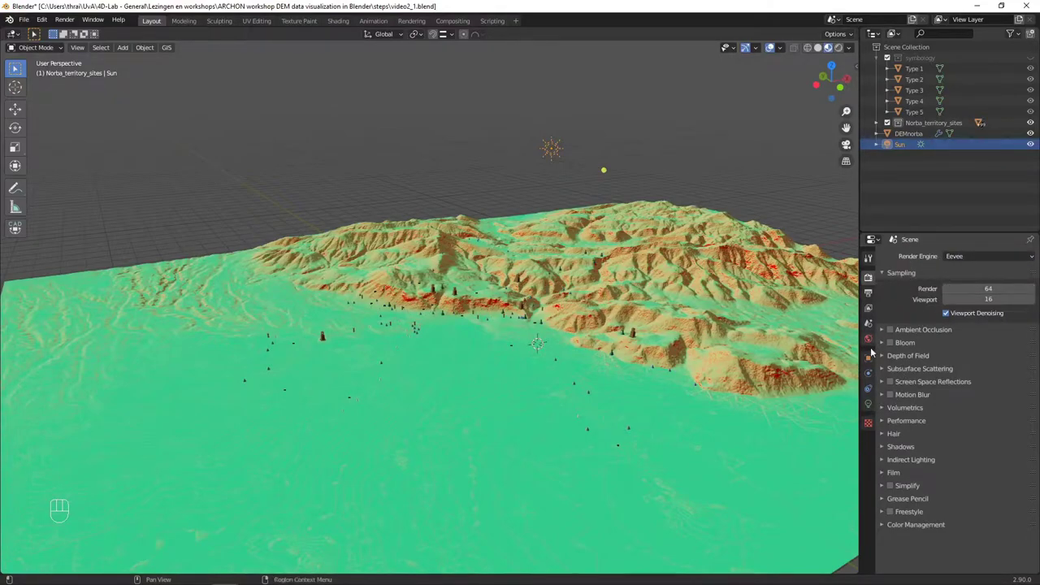
{"action": "left_click", "coordinate": [871, 406]}
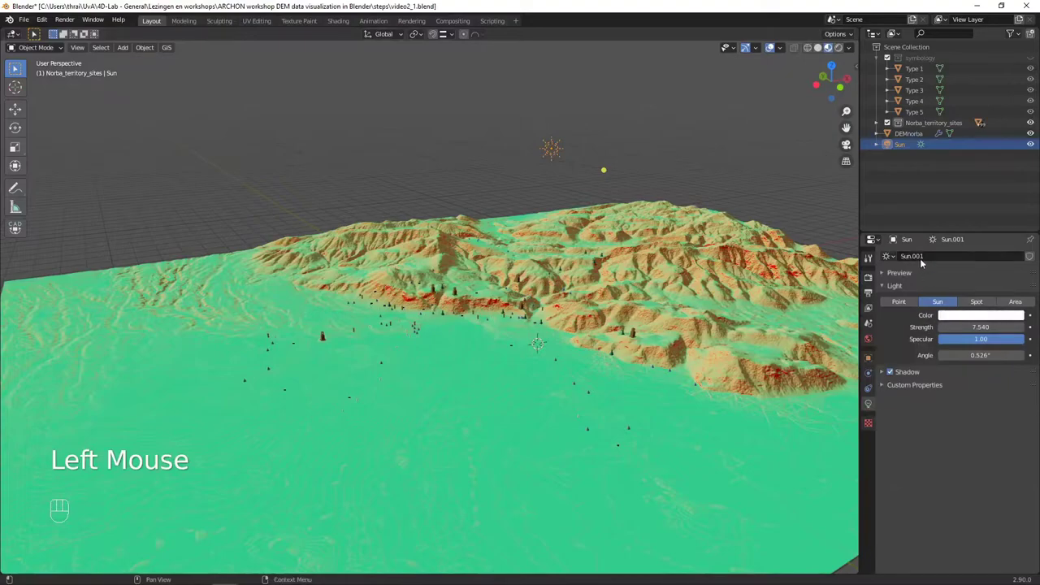
Step: Expand the Sun's Shadow and Cascaded Shadow Map panels showing the 200 m max distance
{"action": "left_click", "coordinate": [882, 373]}
{"action": "left_click", "coordinate": [892, 373]}
{"action": "left_click", "coordinate": [891, 374]}
{"action": "left_click_drag", "start_coordinate": [505, 351], "coordinate": [505, 354]}
{"action": "scroll", "scroll_direction": "up", "scroll_amount": 3}
{"action": "scroll", "scroll_direction": "down", "scroll_amount": 3}
{"action": "left_click", "coordinate": [890, 407]}
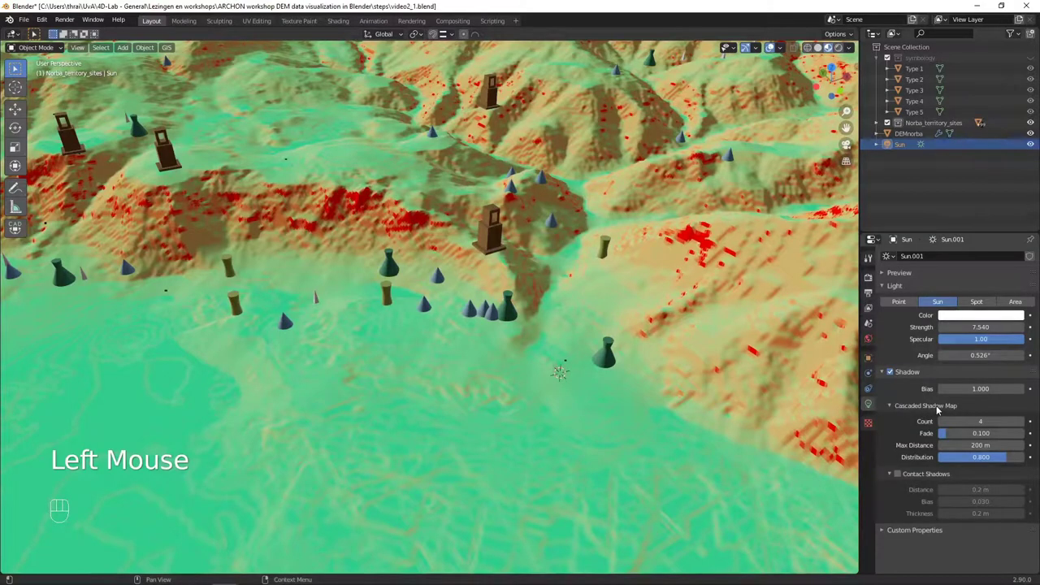
Step: Orbit back to an overview of the terrain to check the shadows
{"action": "scroll", "scroll_direction": "down", "scroll_amount": 3}
{"action": "left_click_drag", "start_coordinate": [648, 347], "coordinate": [631, 360]}
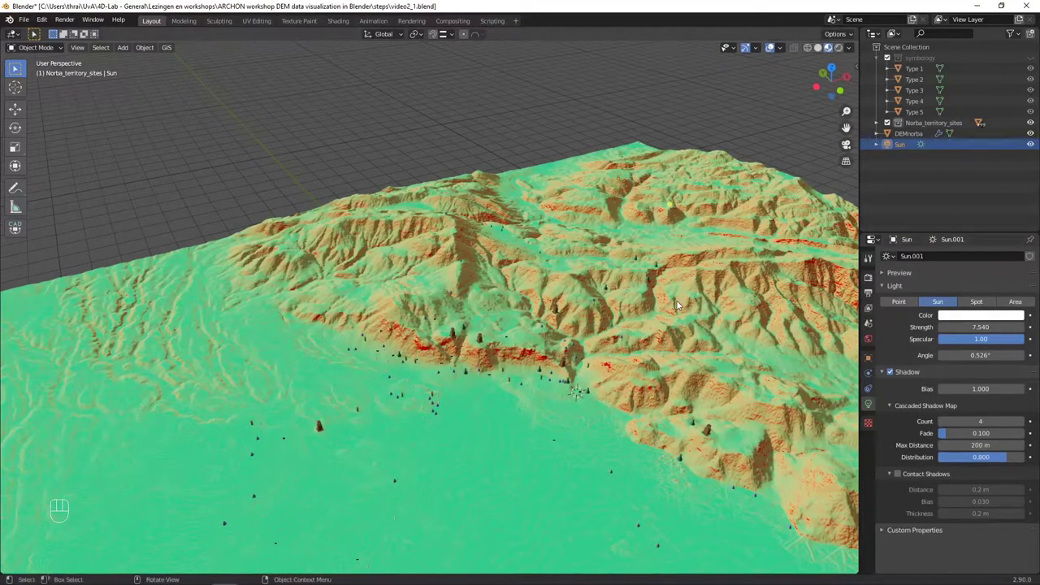
{"action": "middle_click", "coordinate": [673, 291]}
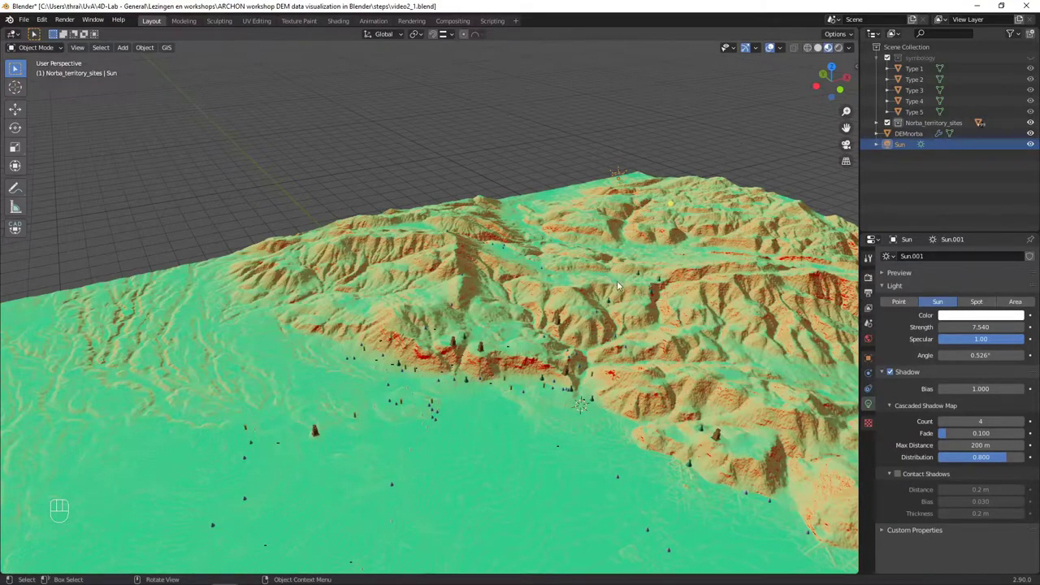
{"action": "left_click_drag", "start_coordinate": [667, 296], "coordinate": [643, 257]}
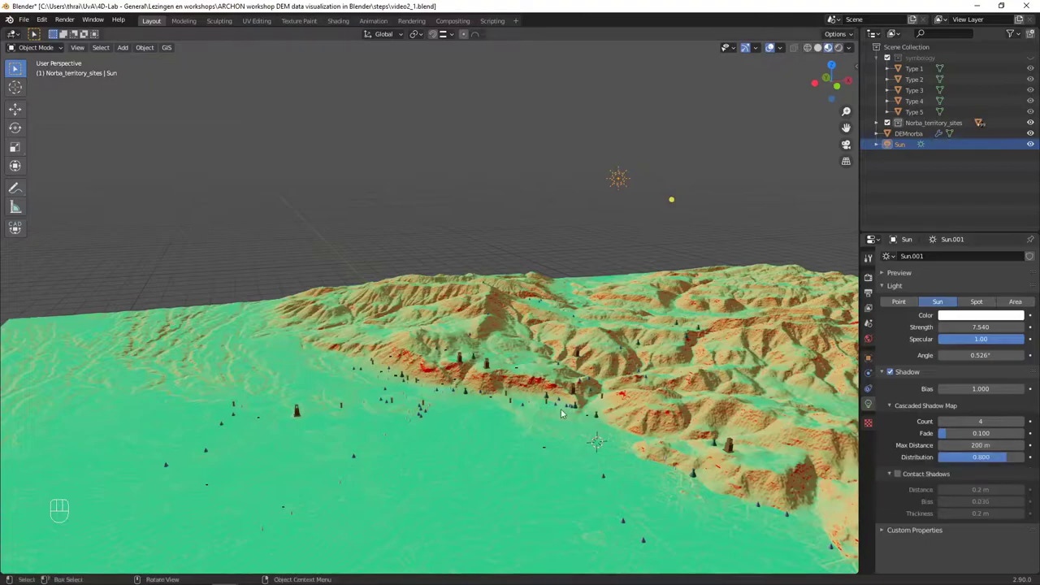
Step: Extend the Cascaded Shadow Map Max Distance from 200 m to 20000 m
{"action": "scroll", "scroll_direction": "up", "scroll_amount": 3}
{"action": "scroll", "scroll_direction": "down", "scroll_amount": 3}
{"action": "scroll", "scroll_direction": "up", "scroll_amount": 3}
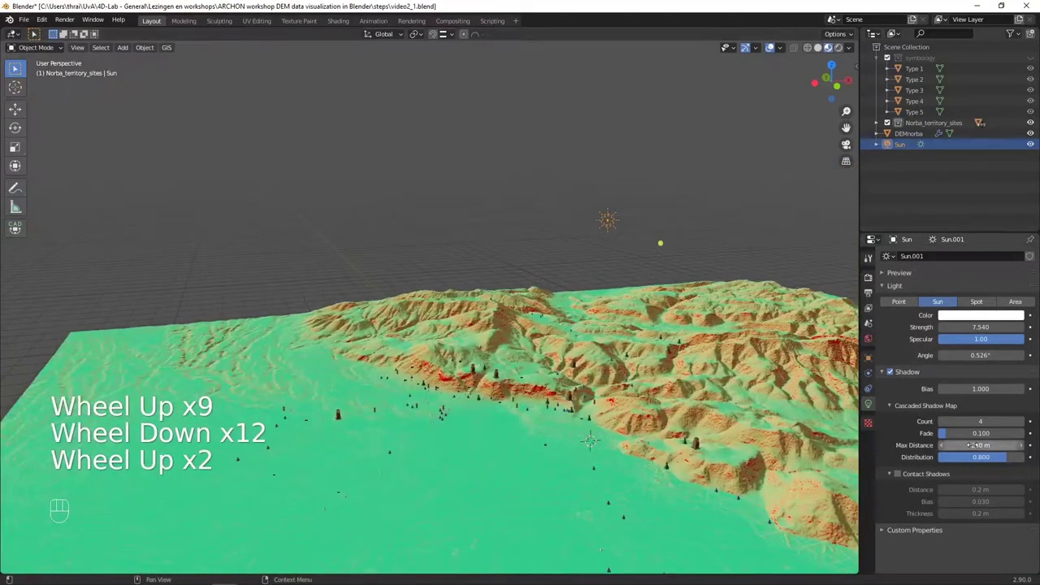
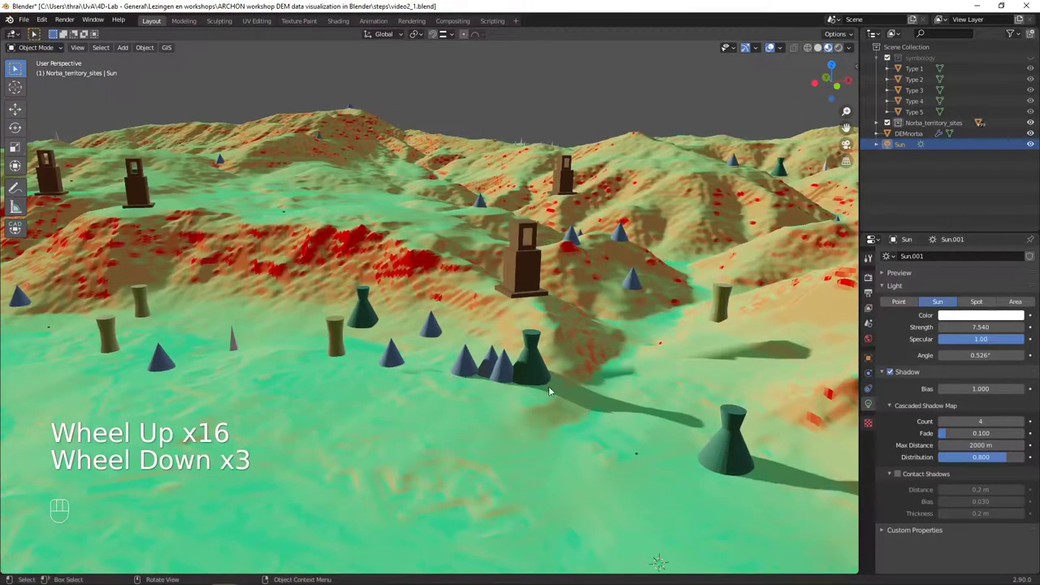
{"action": "scroll", "scroll_direction": "up", "scroll_amount": 3}
{"action": "scroll", "scroll_direction": "down", "scroll_amount": 3}
{"action": "scroll", "scroll_direction": "up", "scroll_amount": 3}
{"action": "scroll", "scroll_direction": "up", "scroll_amount": 3}
{"action": "left_click_drag", "start_coordinate": [564, 297], "coordinate": [598, 310]}
{"action": "scroll", "scroll_direction": "up", "scroll_amount": 3}
{"action": "scroll", "scroll_direction": "down", "scroll_amount": 3}
{"action": "left_click", "coordinate": [535, 58]}
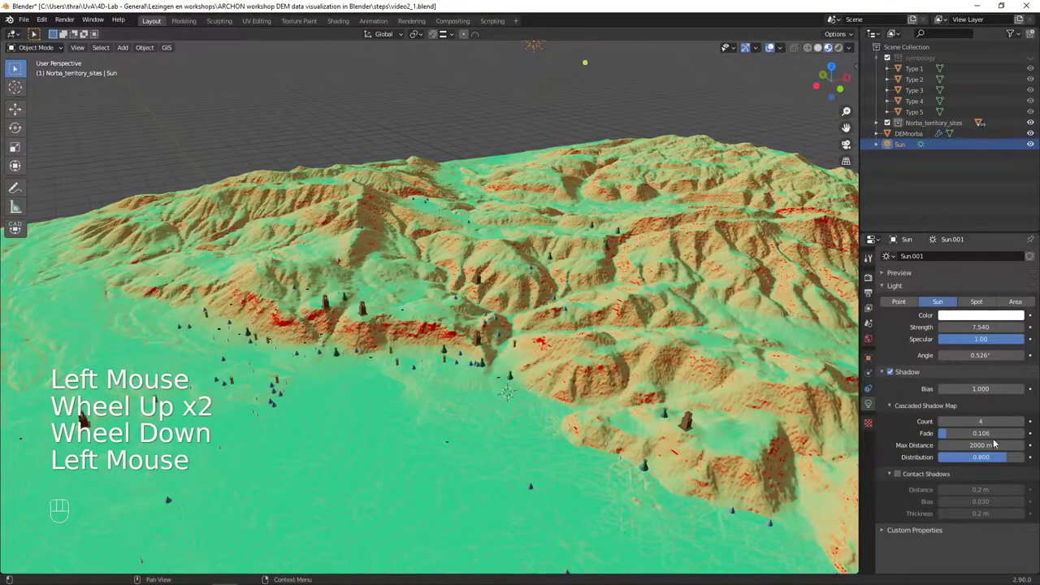
{"action": "left_click", "coordinate": [1025, 317]}
{"action": "key", "text": "KP_0"}
{"action": "key", "text": "KP_0"}
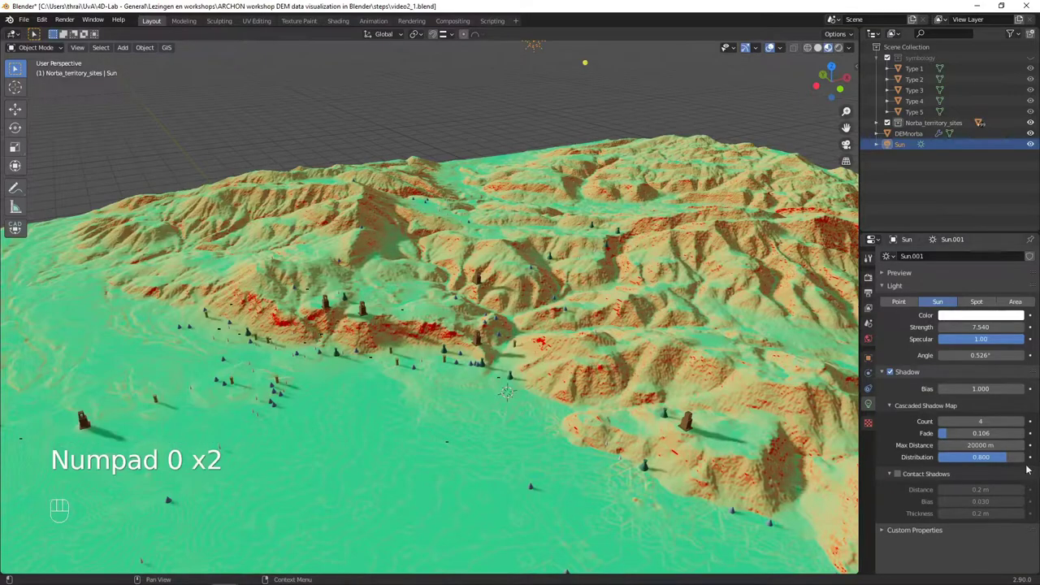
Step: Orbit along the valley and hillside sites to check the extended shadows
{"action": "scroll", "scroll_direction": "up", "scroll_amount": 3}
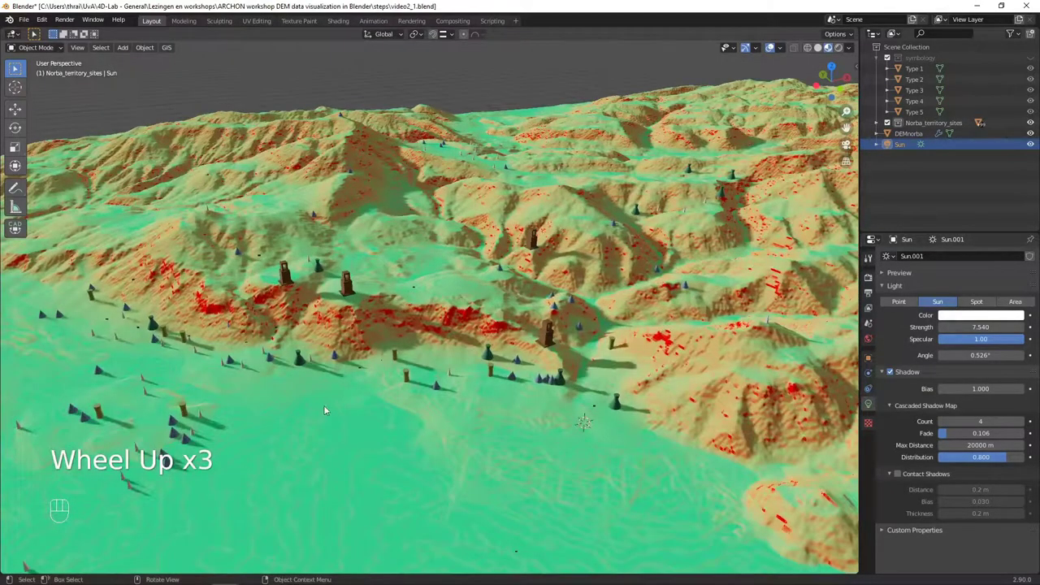
{"action": "left_click_drag", "start_coordinate": [274, 382], "coordinate": [332, 364]}
{"action": "left_click_drag", "start_coordinate": [335, 398], "coordinate": [347, 380]}
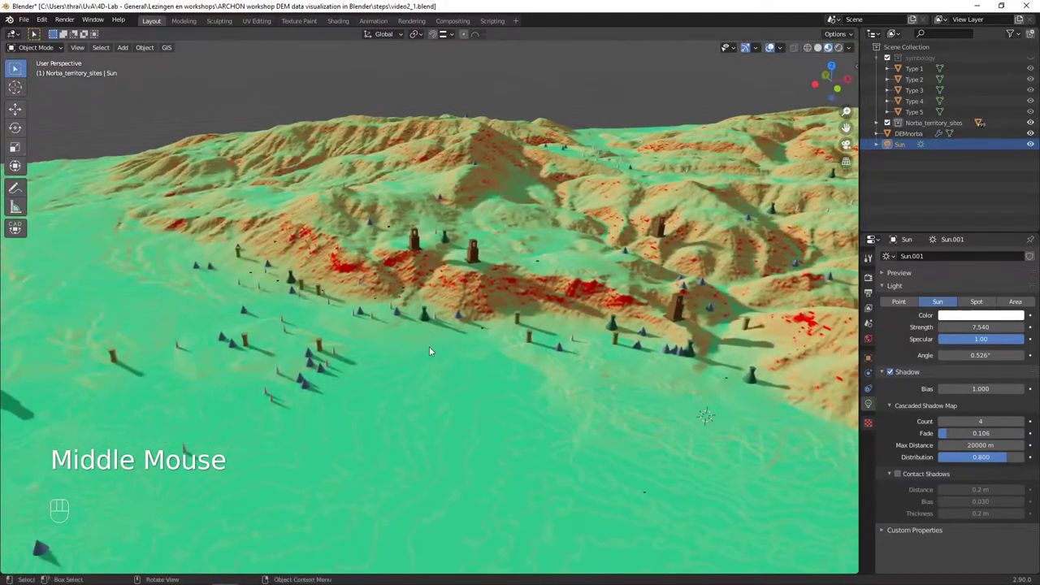
{"action": "scroll", "scroll_direction": "down", "scroll_amount": 3}
{"action": "scroll", "scroll_direction": "up", "scroll_amount": 3}
{"action": "left_click_drag", "start_coordinate": [425, 346], "coordinate": [555, 345]}
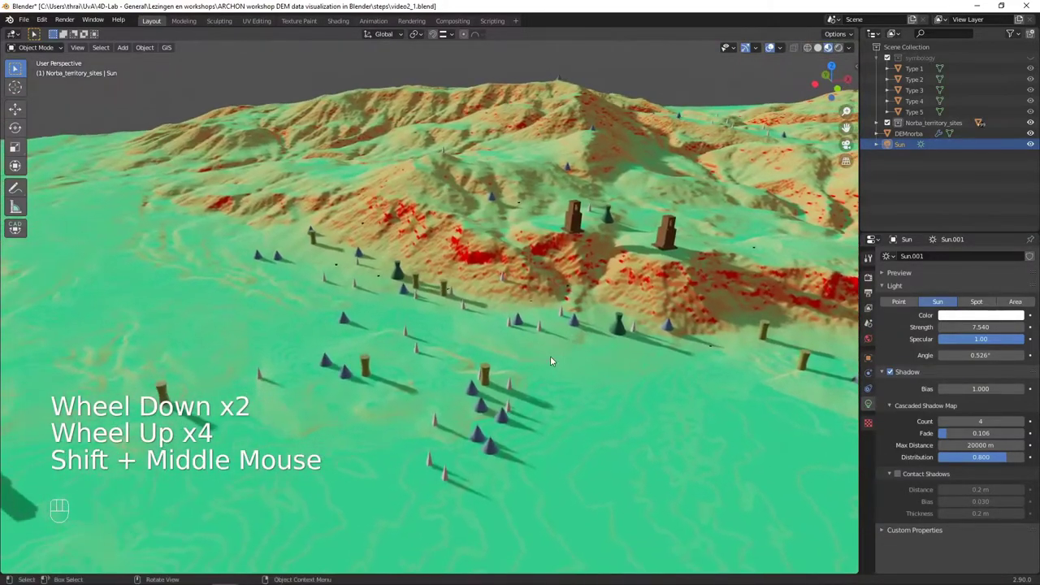
{"action": "scroll", "scroll_direction": "down", "scroll_amount": 3}
{"action": "left_click_drag", "start_coordinate": [572, 339], "coordinate": [494, 319]}
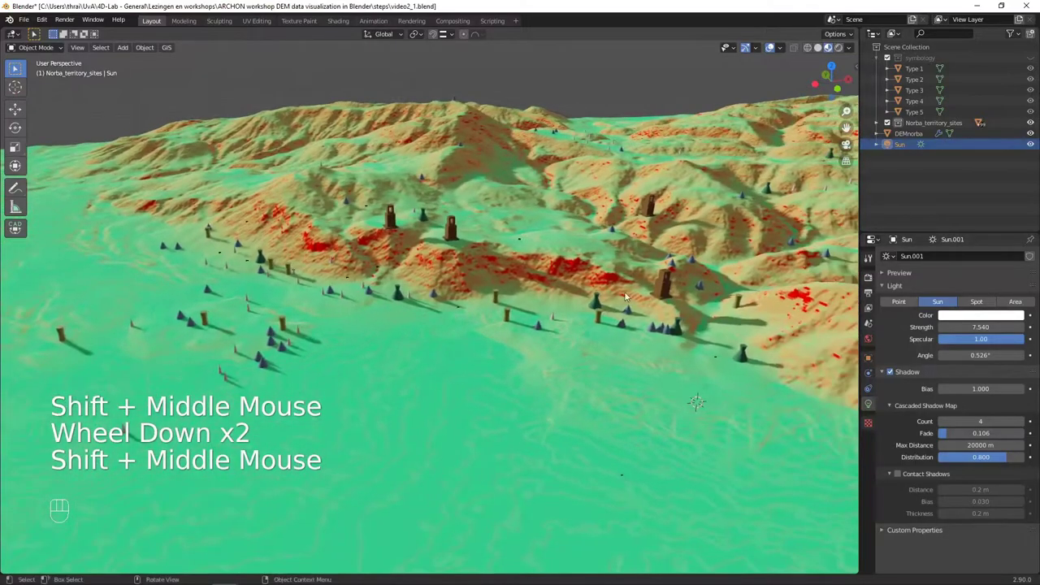
{"action": "left_click_drag", "start_coordinate": [571, 278], "coordinate": [521, 347]}
{"action": "middle_click", "coordinate": [627, 377]}
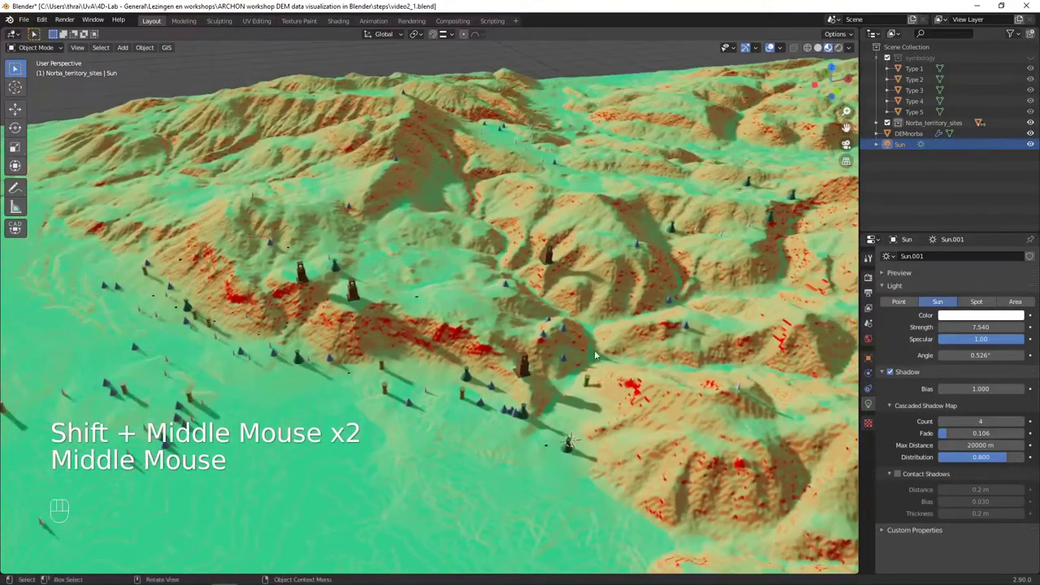
{"action": "scroll", "scroll_direction": "up", "scroll_amount": 3}
{"action": "scroll", "scroll_direction": "down", "scroll_amount": 3}
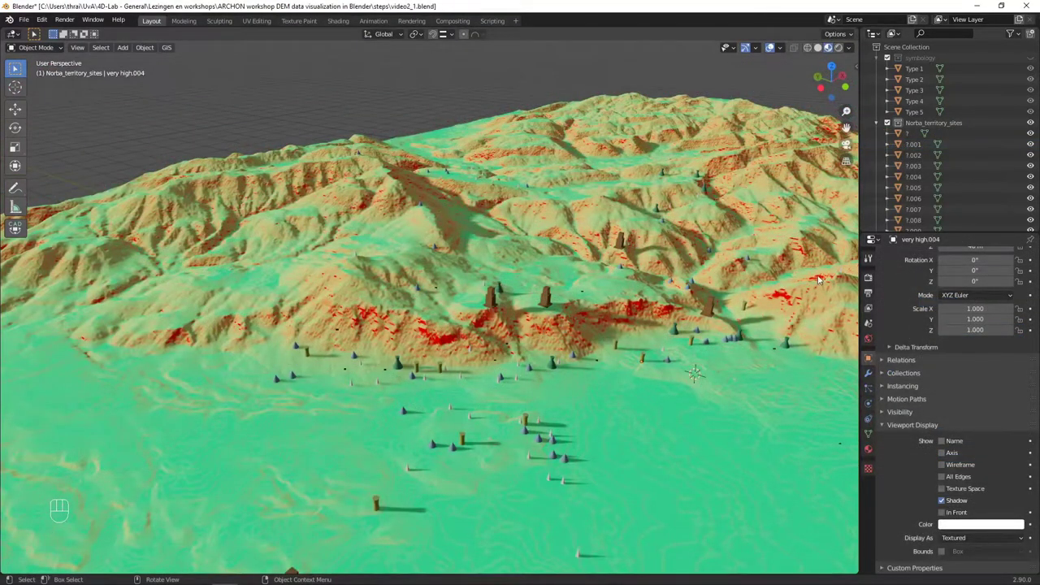
{"action": "scroll", "scroll_direction": "up", "scroll_amount": 3}
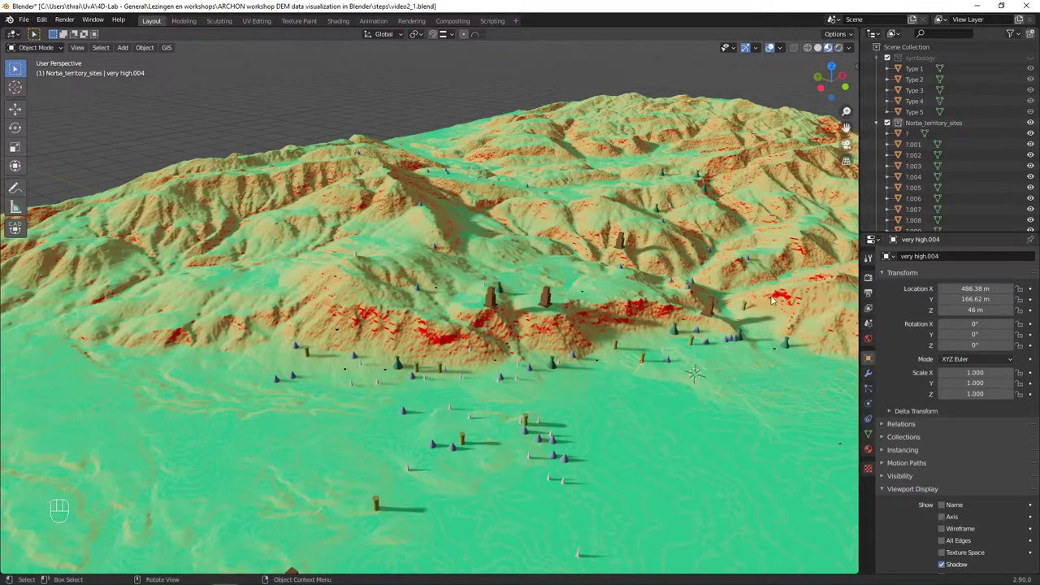
Step: Set the render engine to Cycles with GPU Compute and review the mountain range
{"action": "left_click", "coordinate": [877, 276]}
{"action": "left_click_drag", "start_coordinate": [969, 262], "coordinate": [967, 292]}
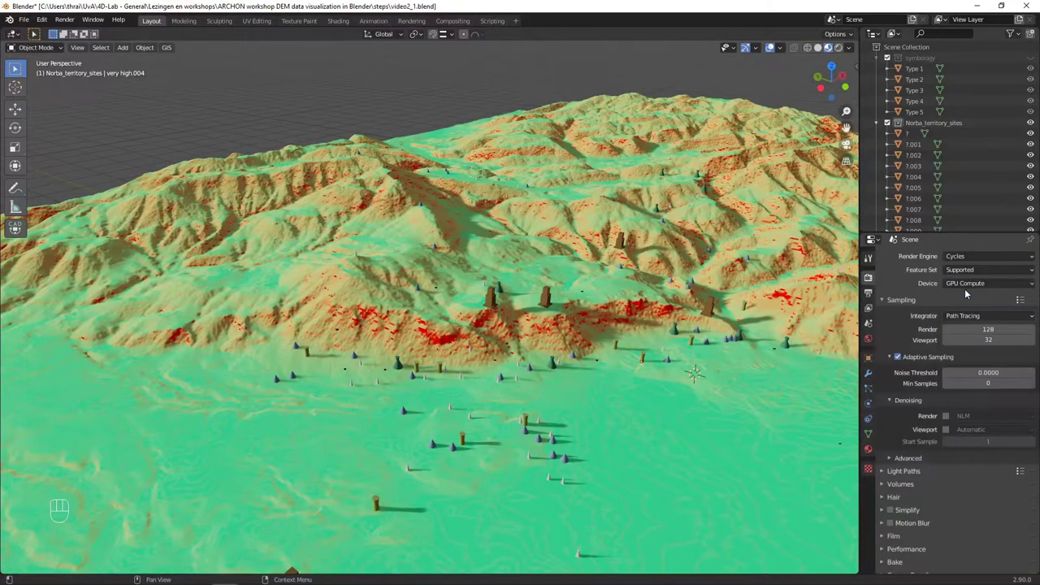
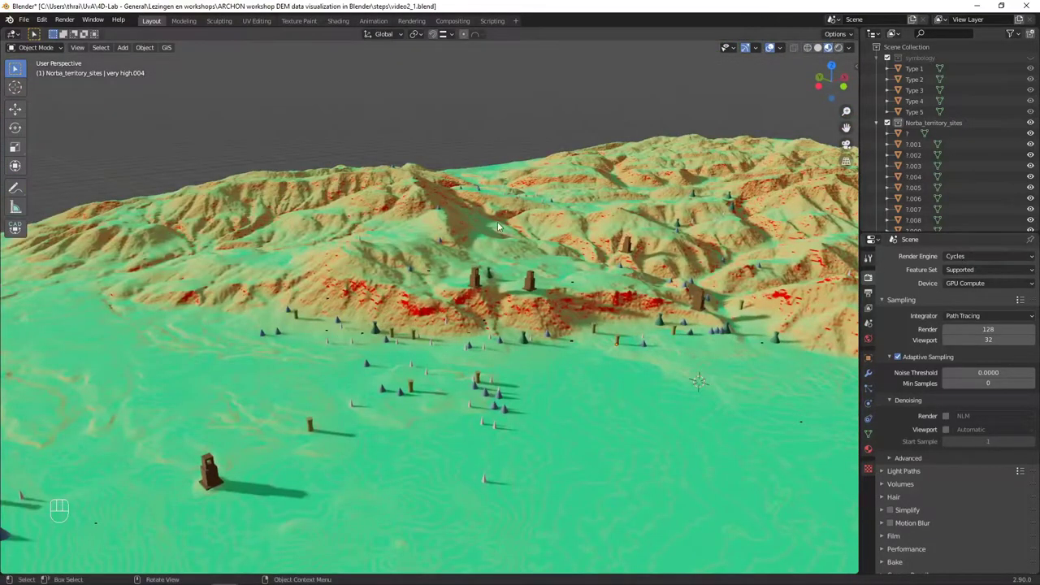
{"action": "scroll", "scroll_direction": "down", "scroll_amount": 3}
{"action": "left_click_drag", "start_coordinate": [524, 259], "coordinate": [485, 308]}
{"action": "left_click_drag", "start_coordinate": [548, 291], "coordinate": [590, 293]}
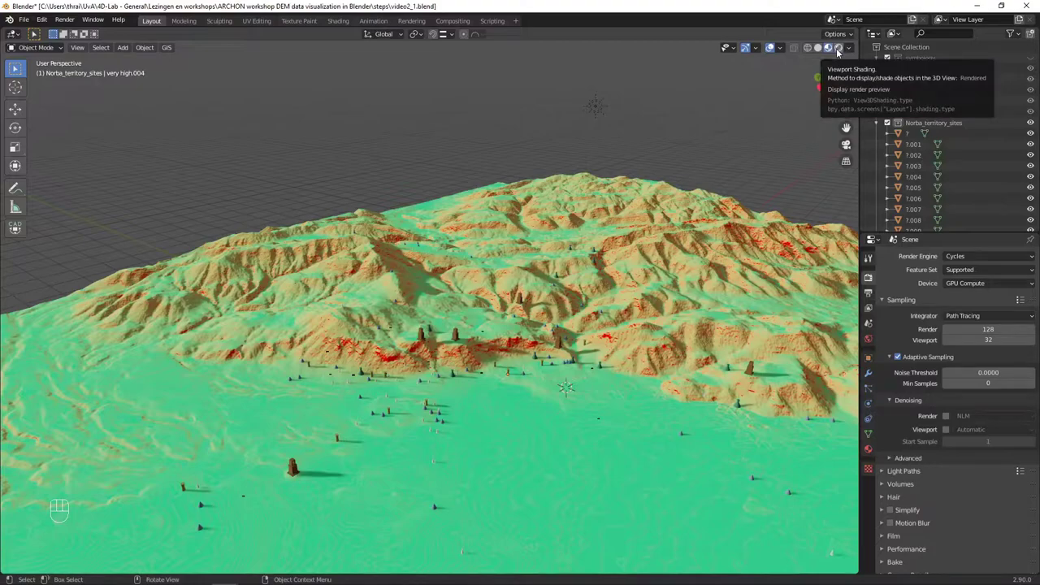
Step: Switch the viewport to Rendered shading for a Cycles preview of the terrain
{"action": "left_click", "coordinate": [840, 51]}
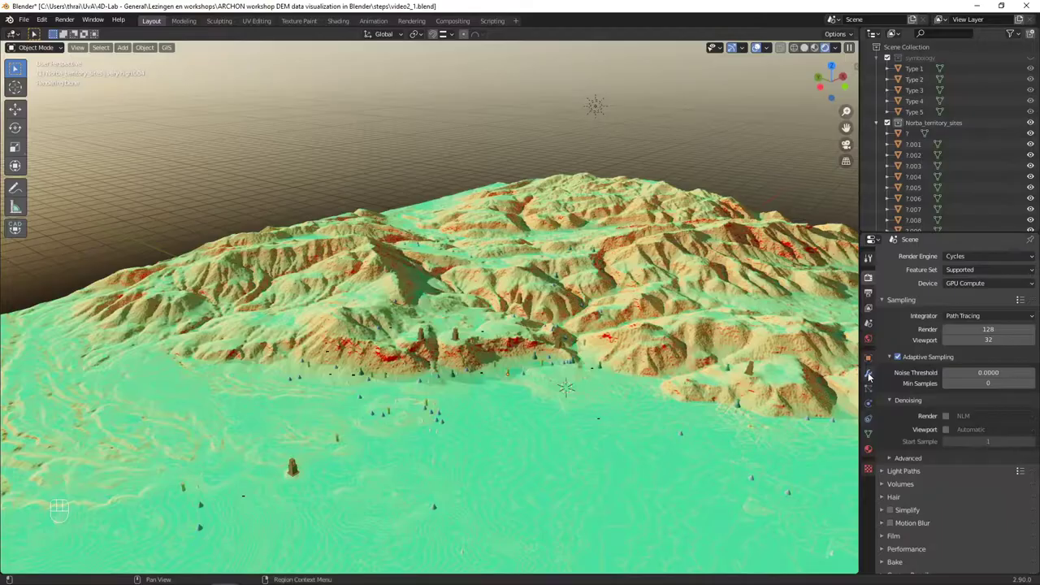
Step: Unlink the Nishita Sky Texture from the World's Color socket, leaving a black sky
{"action": "left_click_drag", "start_coordinate": [653, 328], "coordinate": [578, 304]}
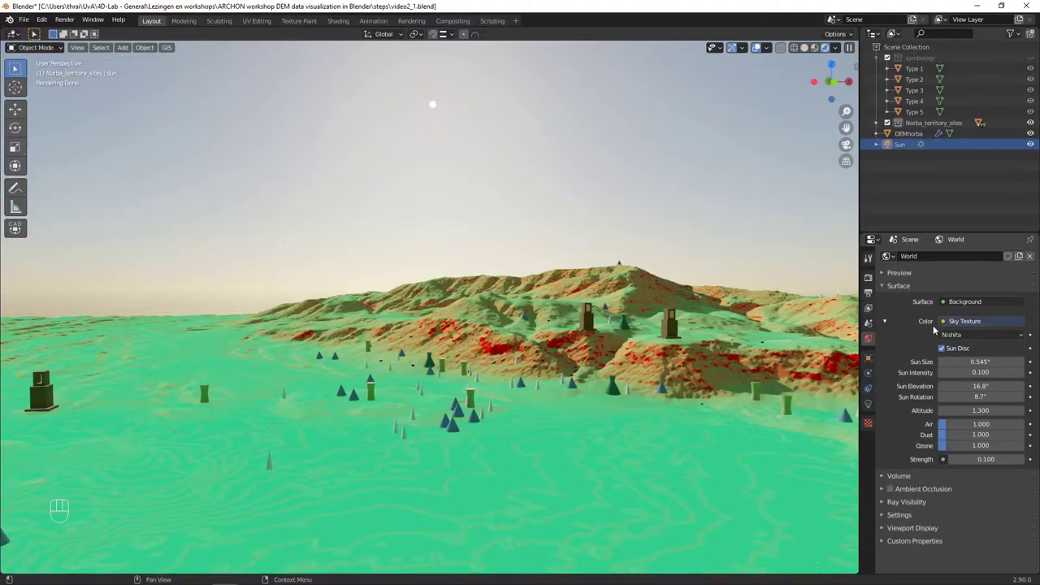
{"action": "left_click_drag", "start_coordinate": [946, 325], "coordinate": [986, 348]}
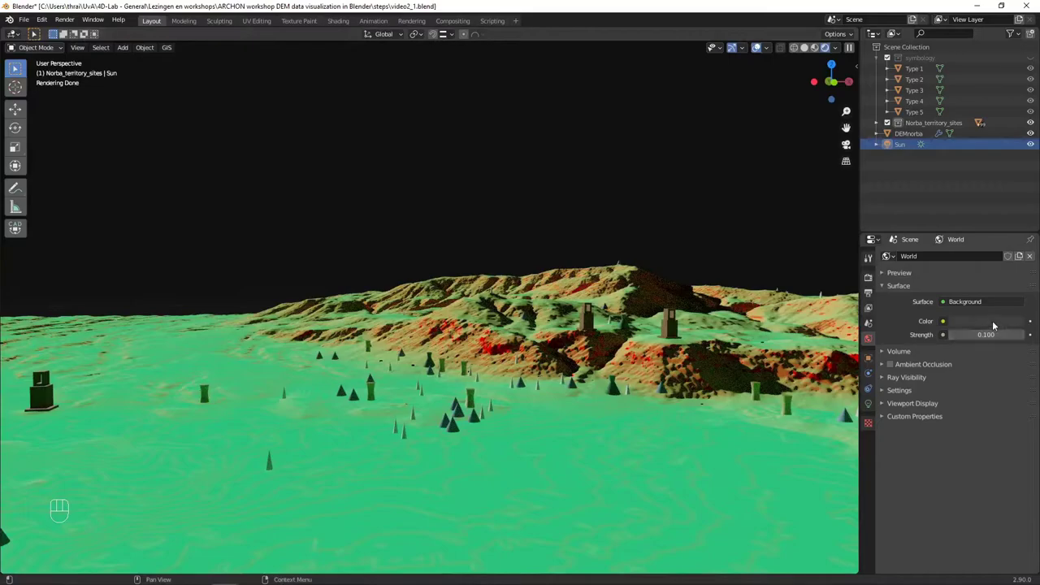
Step: Bring up the World background colour picker at its dark grey value
{"action": "left_click", "coordinate": [995, 324]}
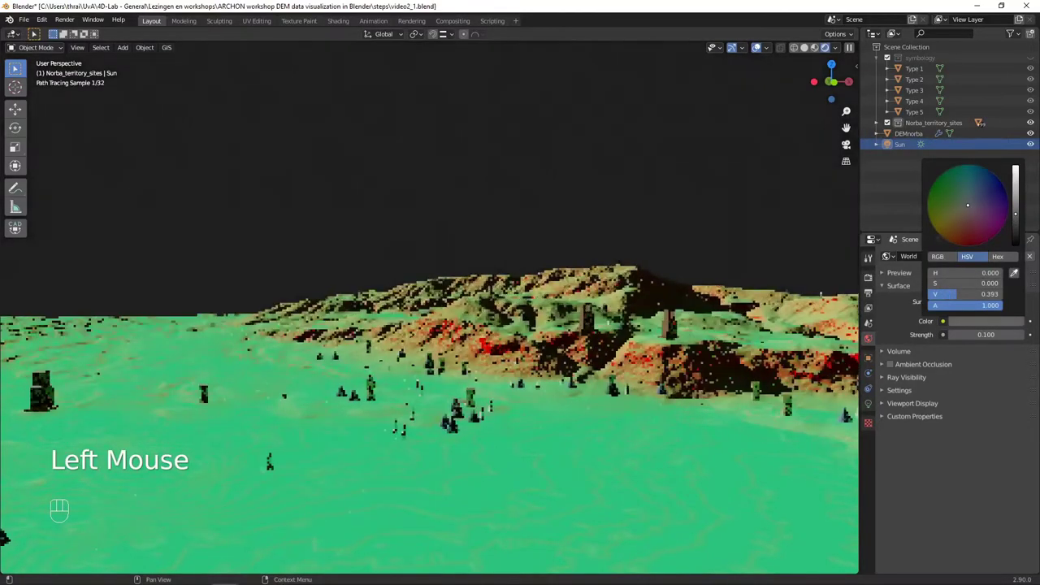
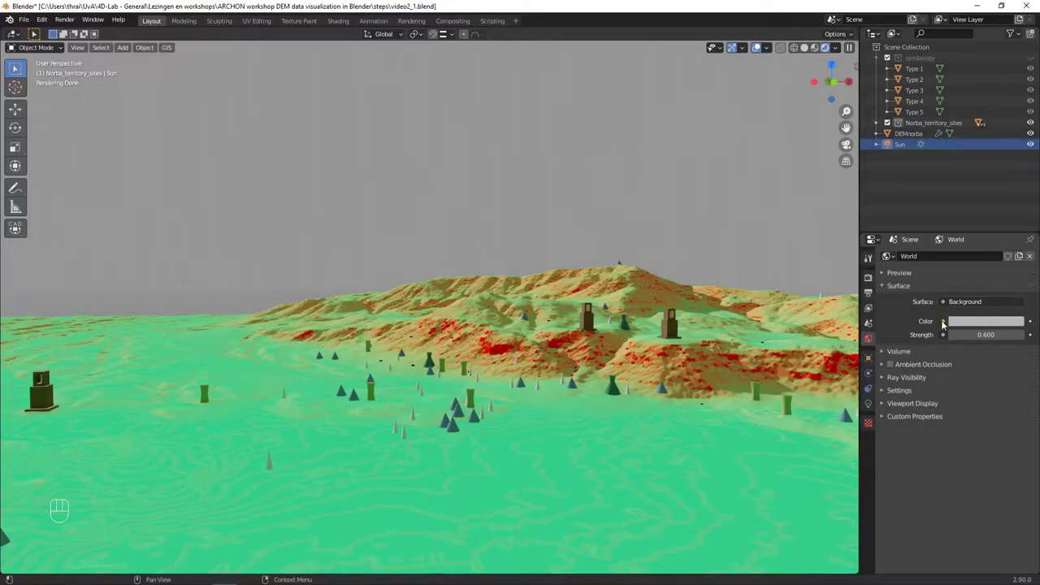
Step: Hide the Sun lamp in the Outliner and orbit the terrain to check the sky-only lighting
{"action": "left_click_drag", "start_coordinate": [949, 323], "coordinate": [723, 445]}
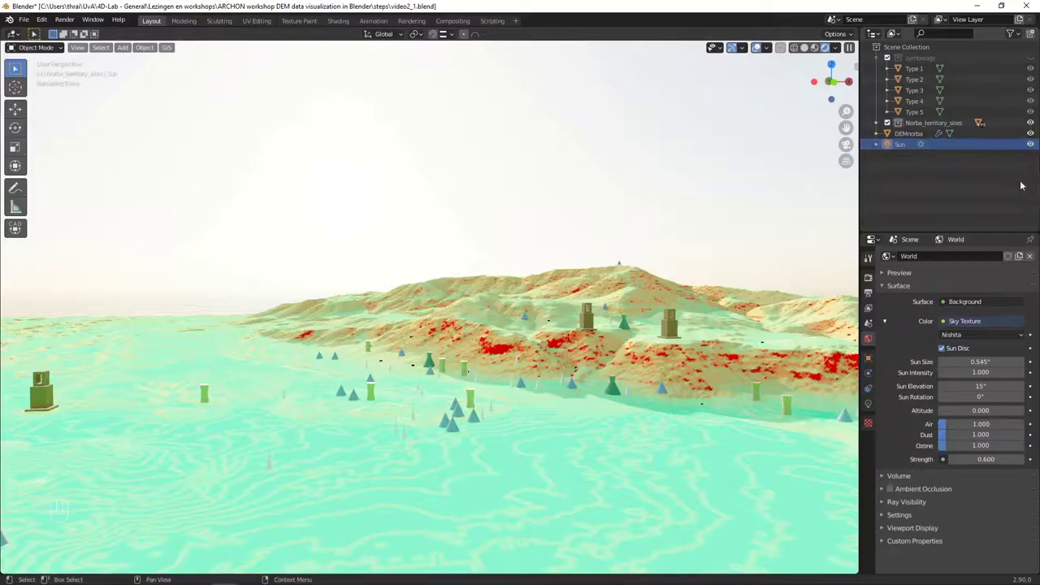
{"action": "left_click", "coordinate": [1035, 146]}
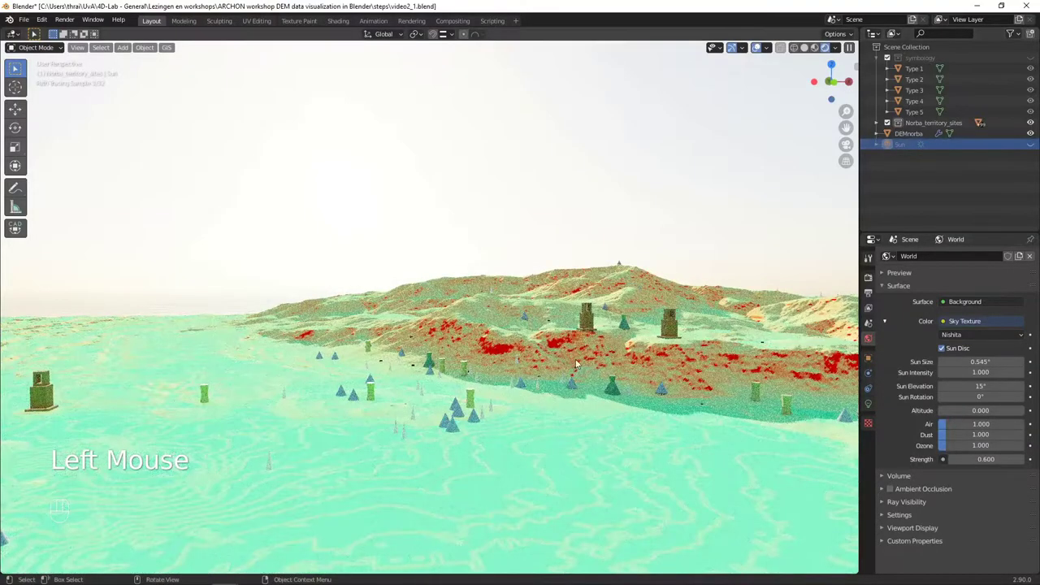
{"action": "middle_click", "coordinate": [573, 360]}
{"action": "middle_click", "coordinate": [564, 355]}
{"action": "middle_click", "coordinate": [561, 356]}
{"action": "middle_click", "coordinate": [567, 360]}
{"action": "left_click_drag", "start_coordinate": [556, 302], "coordinate": [569, 338]}
{"action": "middle_click", "coordinate": [580, 345]}
{"action": "middle_click", "coordinate": [585, 345]}
{"action": "left_click_drag", "start_coordinate": [637, 344], "coordinate": [608, 338]}
{"action": "middle_click", "coordinate": [587, 339]}
{"action": "middle_click", "coordinate": [566, 343]}
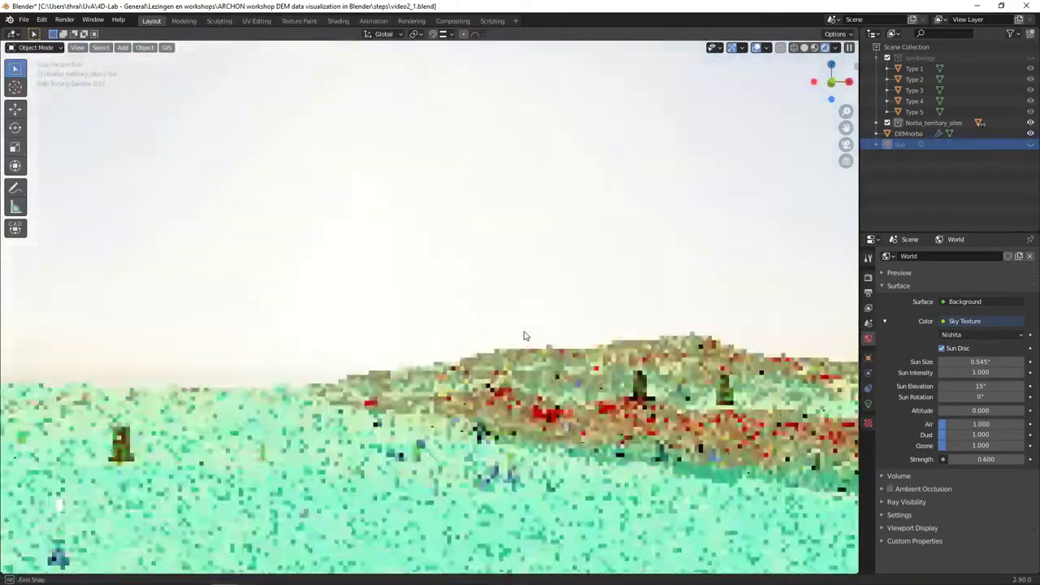
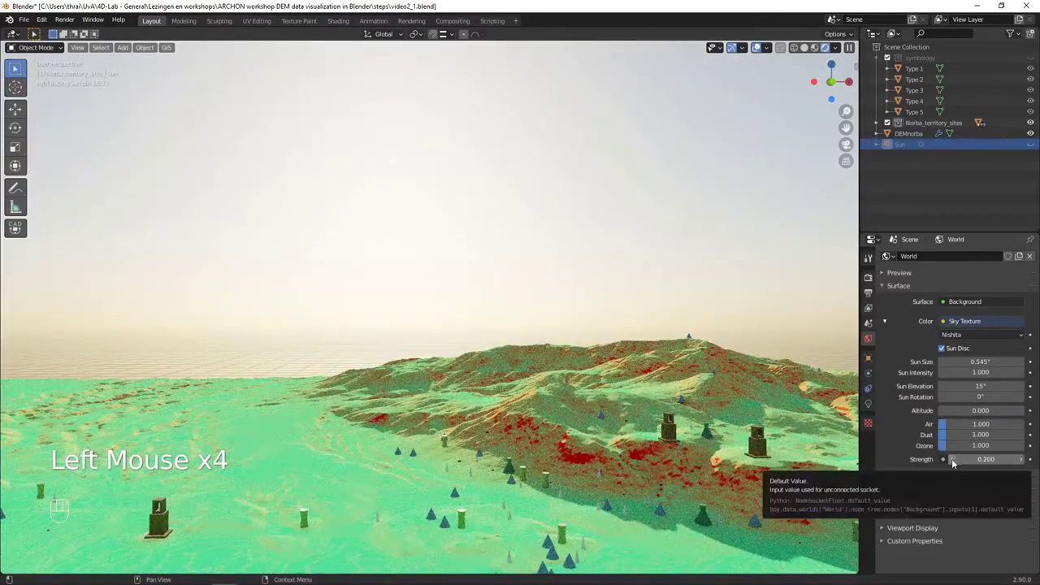
Step: Lower the World sky strength to 0.100 and frame the distant hilltop on the horizon
{"action": "left_click", "coordinate": [955, 462]}
{"action": "scroll", "scroll_direction": "down", "scroll_amount": 3}
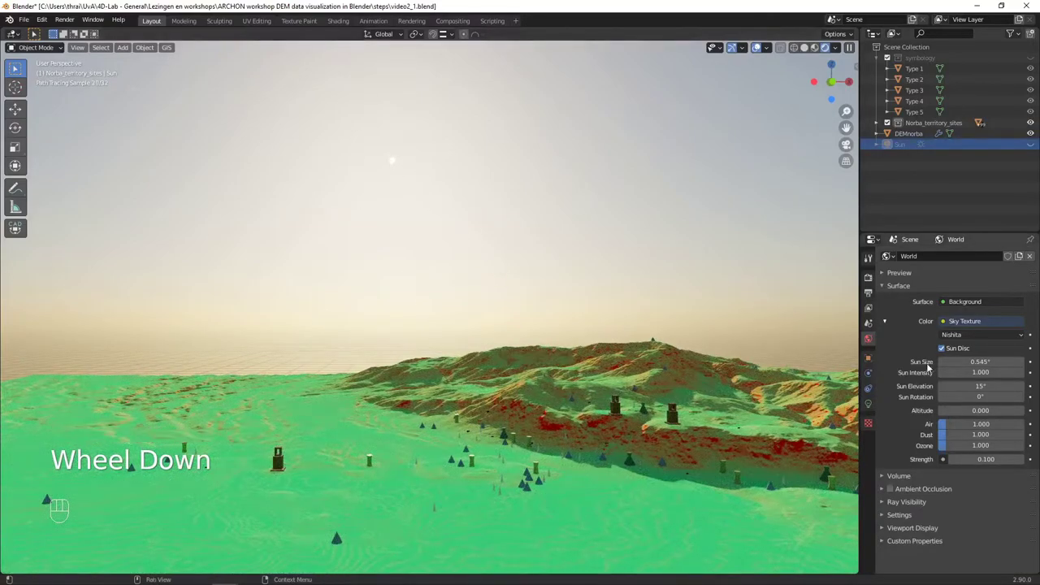
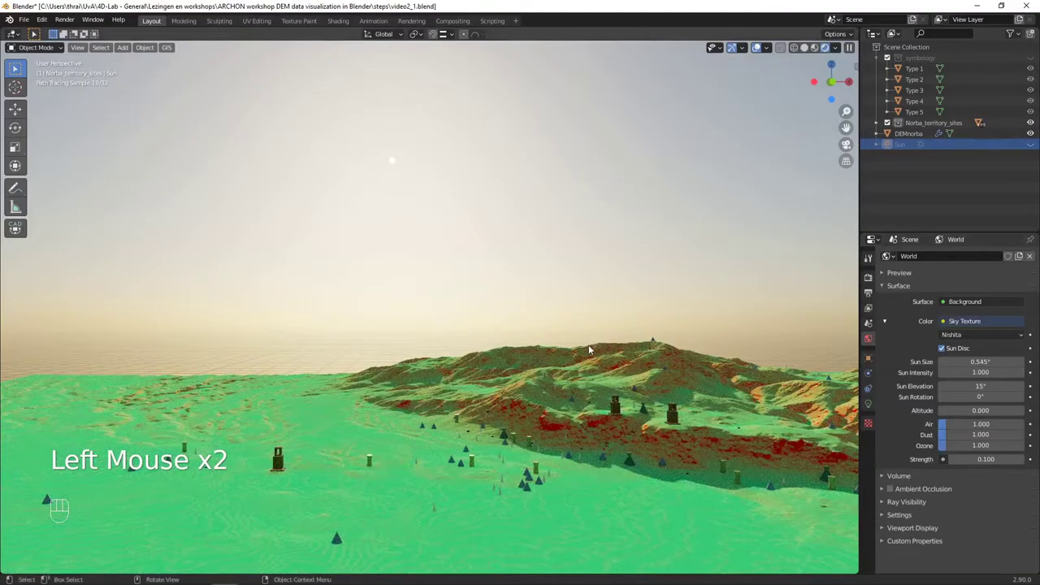
{"action": "middle_click", "coordinate": [594, 356]}
{"action": "left_click_drag", "start_coordinate": [604, 369], "coordinate": [627, 376]}
{"action": "left_click_drag", "start_coordinate": [617, 388], "coordinate": [603, 377]}
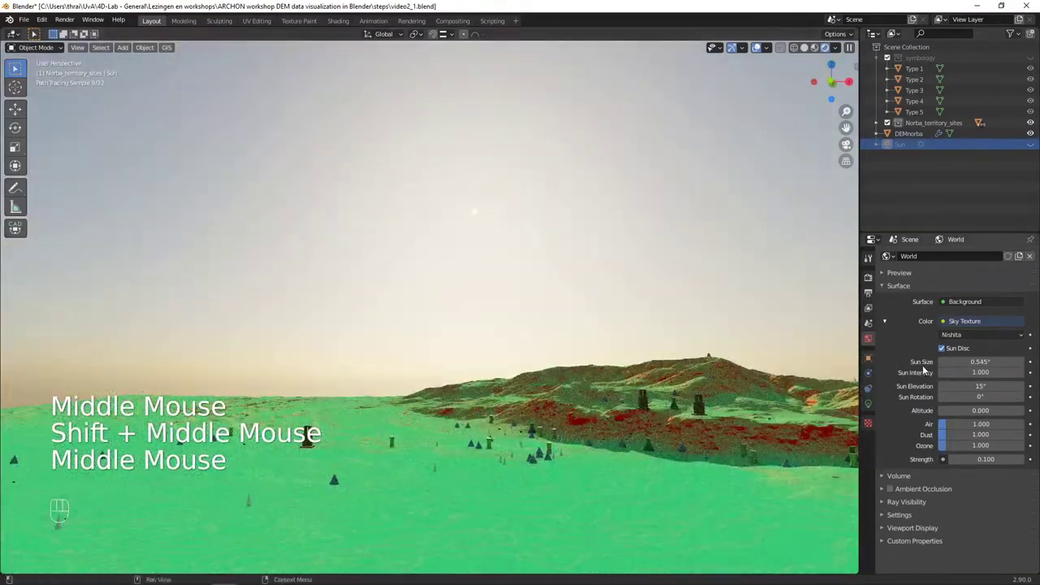
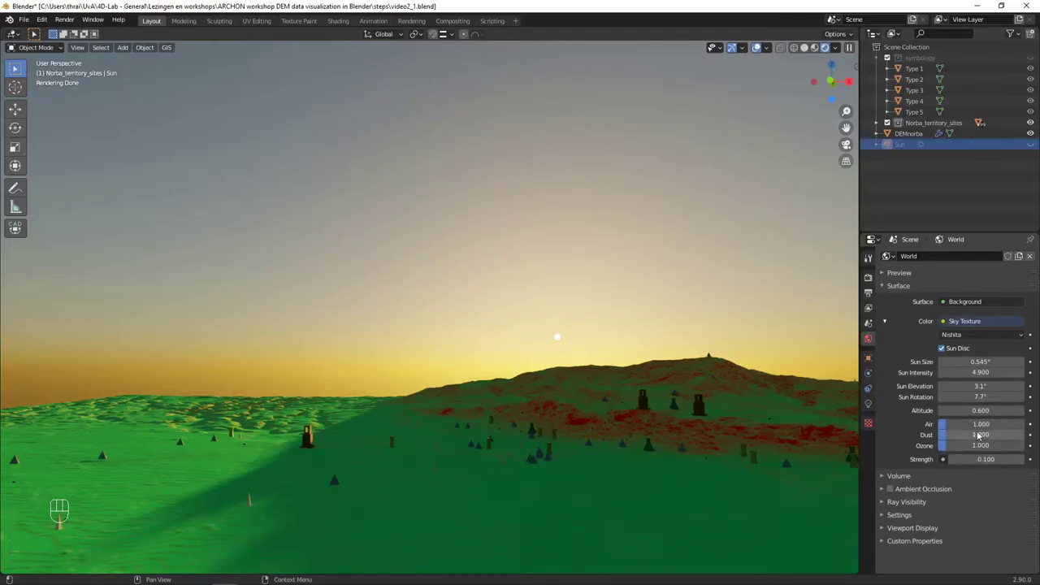
Step: Thin the Nishita sky: Air about 0.94, with Dust and Ozone at 0.752
{"action": "left_click", "coordinate": [960, 426]}
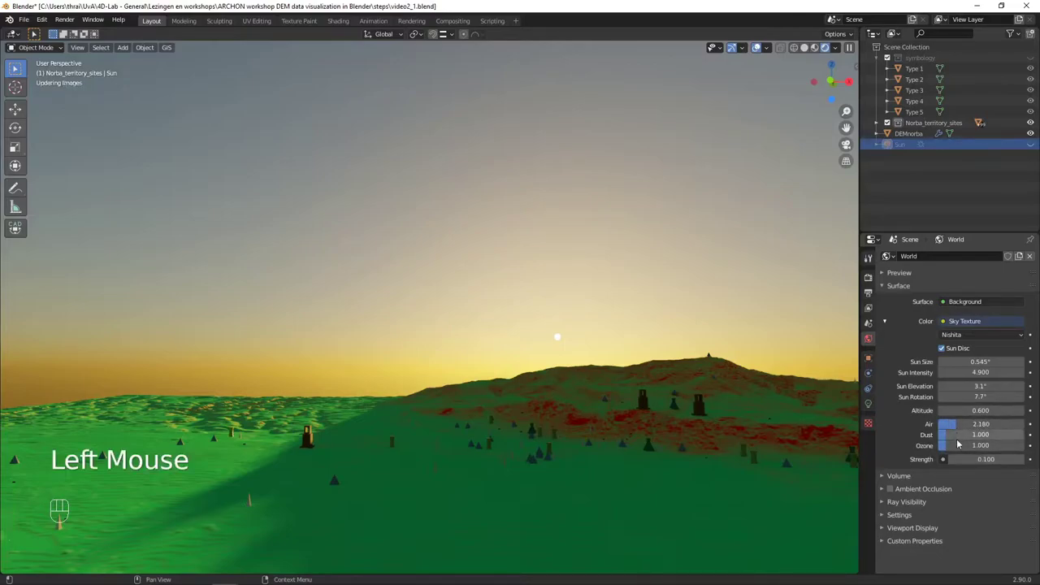
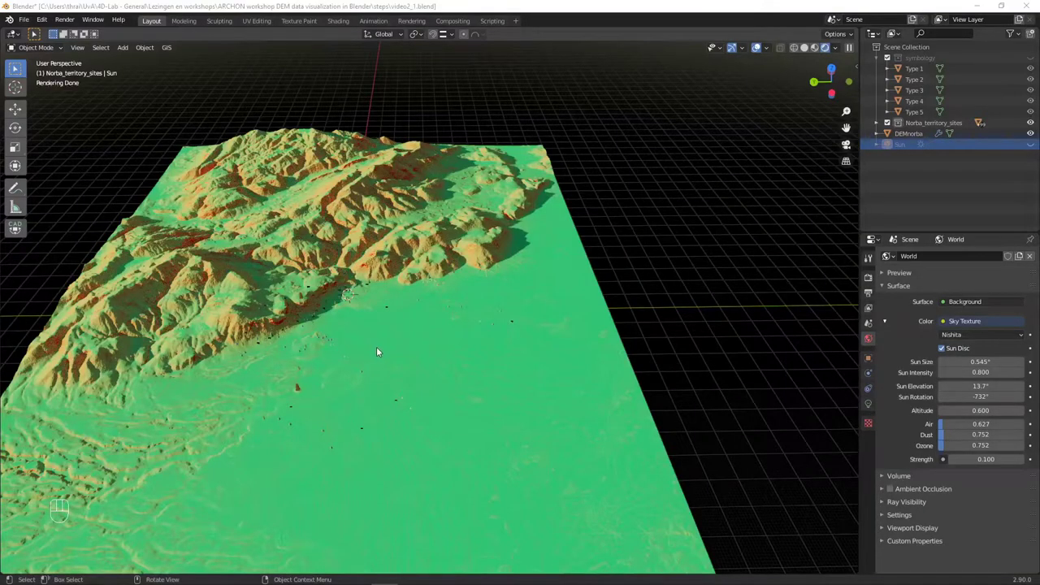
Step: Survey the whole DEM terrain from above under the raised 13.7° sun
{"action": "left_click", "coordinate": [379, 352]}
{"action": "left_click_drag", "start_coordinate": [371, 356], "coordinate": [348, 347]}
{"action": "scroll", "scroll_direction": "up", "scroll_amount": 3}
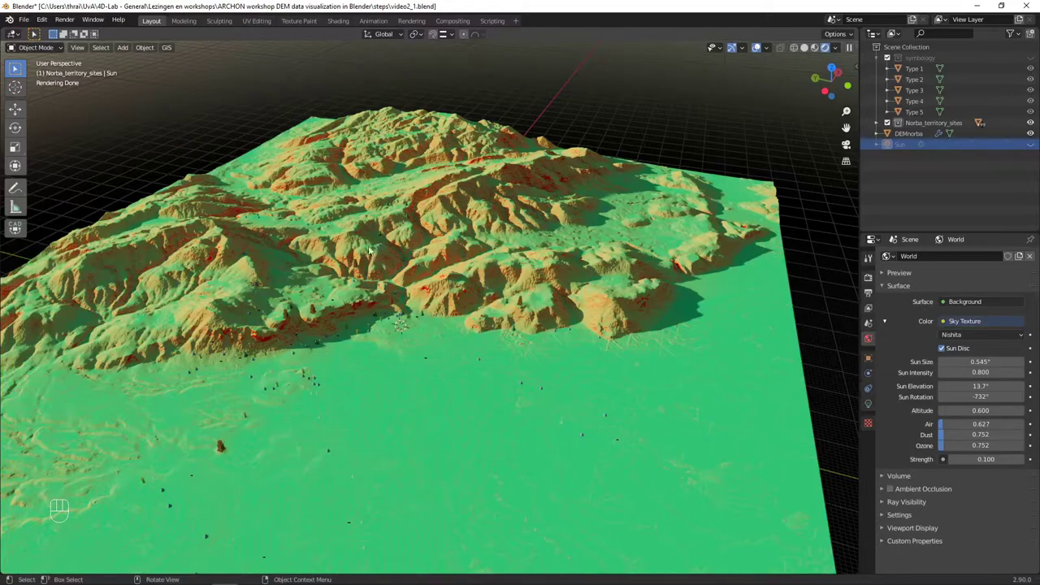
{"action": "left_click_drag", "start_coordinate": [79, 54], "coordinate": [233, 246]}
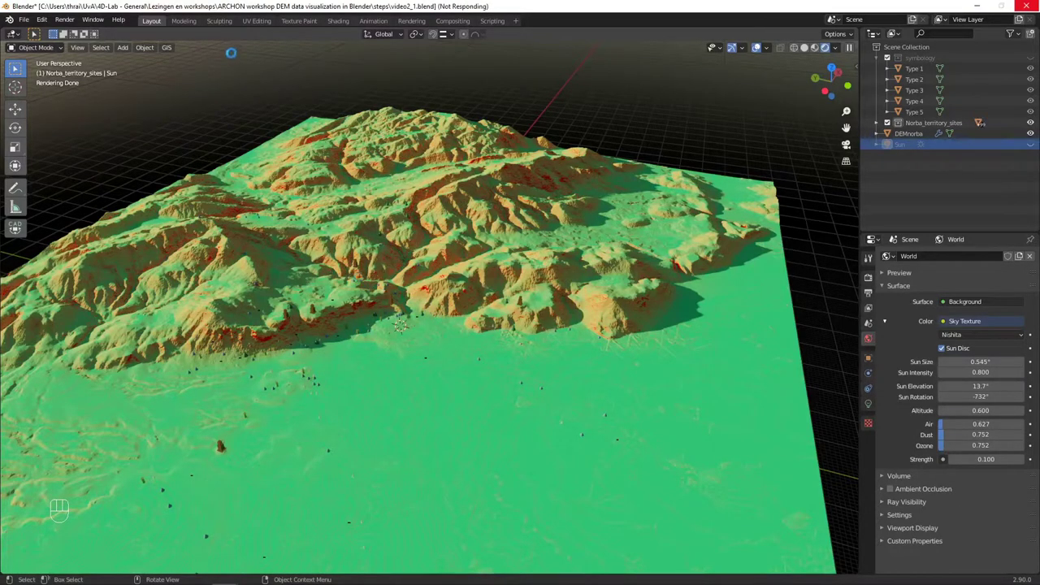
{"action": "middle_click", "coordinate": [231, 25]}
{"action": "middle_click", "coordinate": [357, 283]}
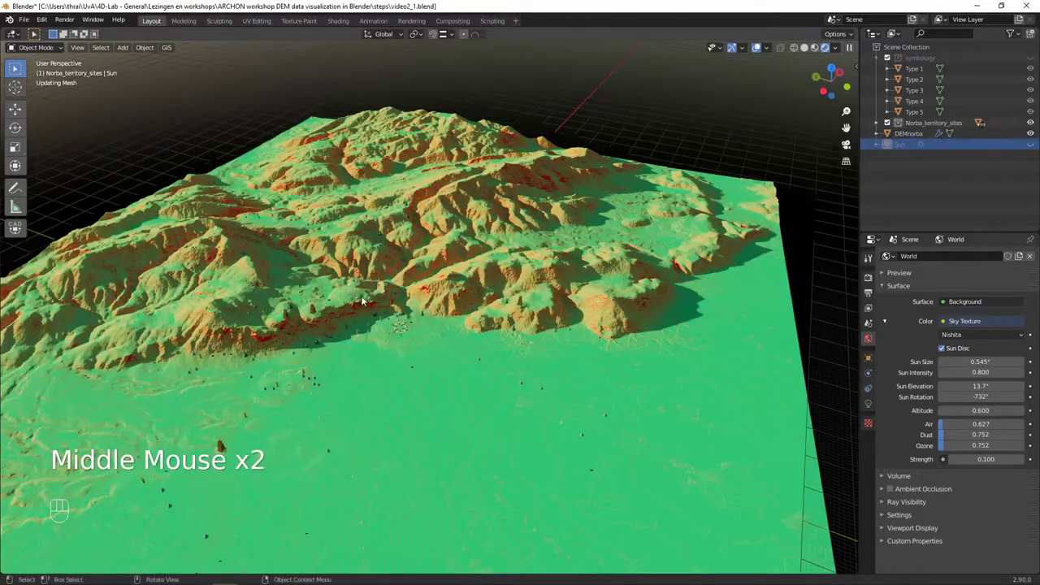
Step: Orbit and zoom down to a close, low view over the valley and hills
{"action": "left_click_drag", "start_coordinate": [355, 311], "coordinate": [348, 307]}
{"action": "scroll", "scroll_direction": "up", "scroll_amount": 3}
{"action": "left_click_drag", "start_coordinate": [392, 325], "coordinate": [407, 259]}
{"action": "middle_click", "coordinate": [421, 272]}
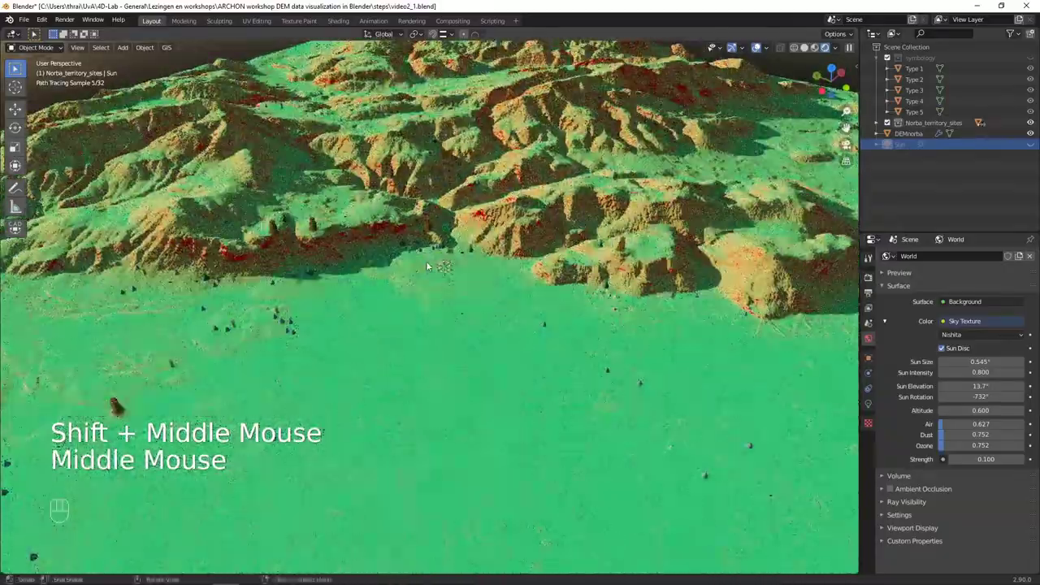
{"action": "left_click_drag", "start_coordinate": [425, 221], "coordinate": [445, 256]}
{"action": "middle_click", "coordinate": [439, 259]}
{"action": "left_click_drag", "start_coordinate": [413, 265], "coordinate": [430, 263]}
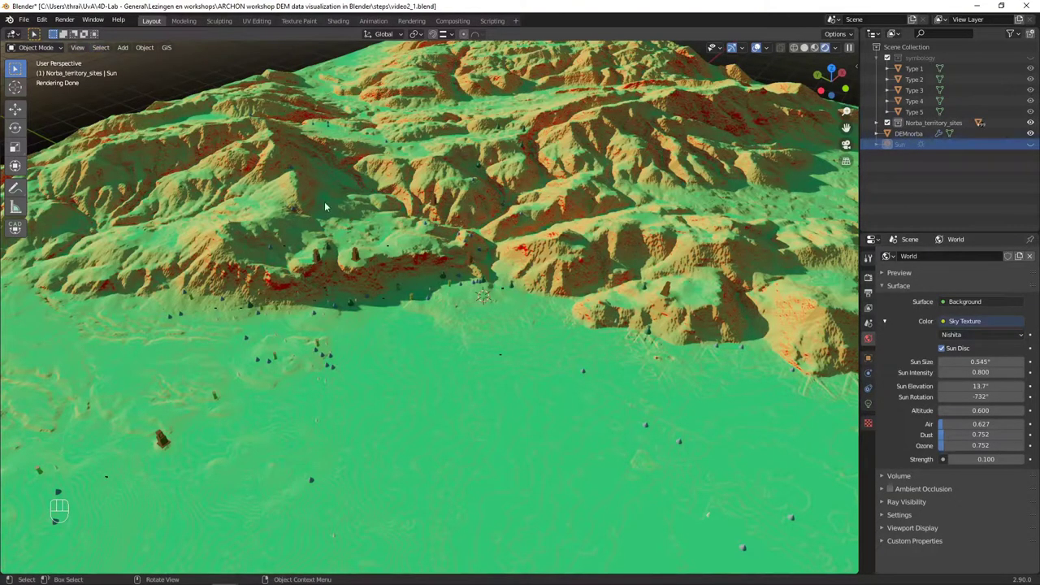
Step: Add a Camera via Shift+A and locate it inside the Norba_territory_sites collection
{"action": "key", "text": "shift+a"}
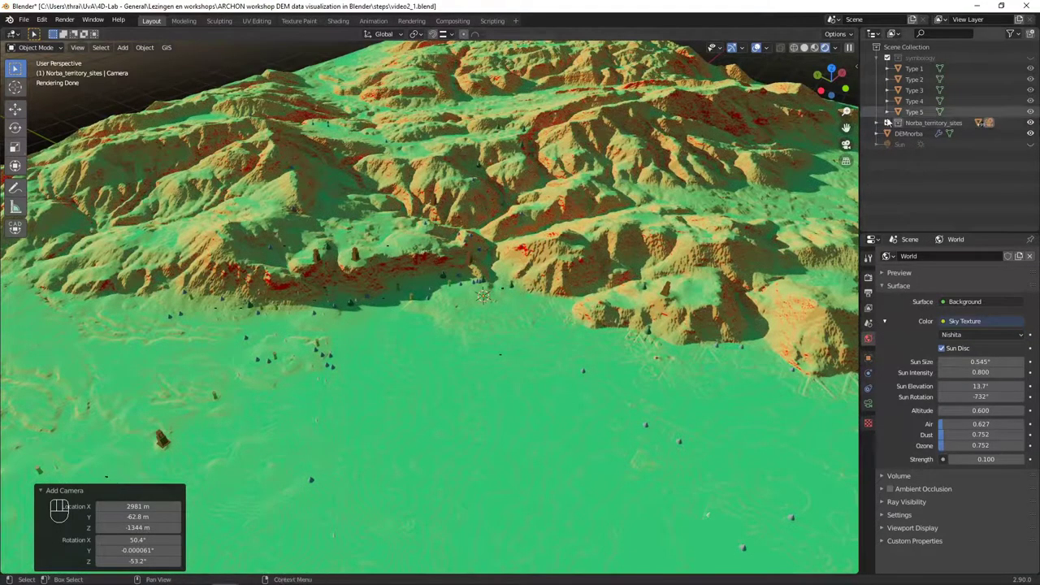
{"action": "left_click", "coordinate": [878, 123]}
{"action": "left_click", "coordinate": [878, 124]}
{"action": "left_click", "coordinate": [878, 124]}
{"action": "scroll", "scroll_direction": "down", "scroll_amount": 3}
{"action": "scroll", "scroll_direction": "up", "scroll_amount": 3}
{"action": "scroll", "scroll_direction": "down", "scroll_amount": 3}
{"action": "scroll", "scroll_direction": "up", "scroll_amount": 3}
{"action": "scroll", "scroll_direction": "down", "scroll_amount": 3}
Step: Select the Camera and move it into a new collection named CAMERA
{"action": "left_click", "coordinate": [914, 145]}
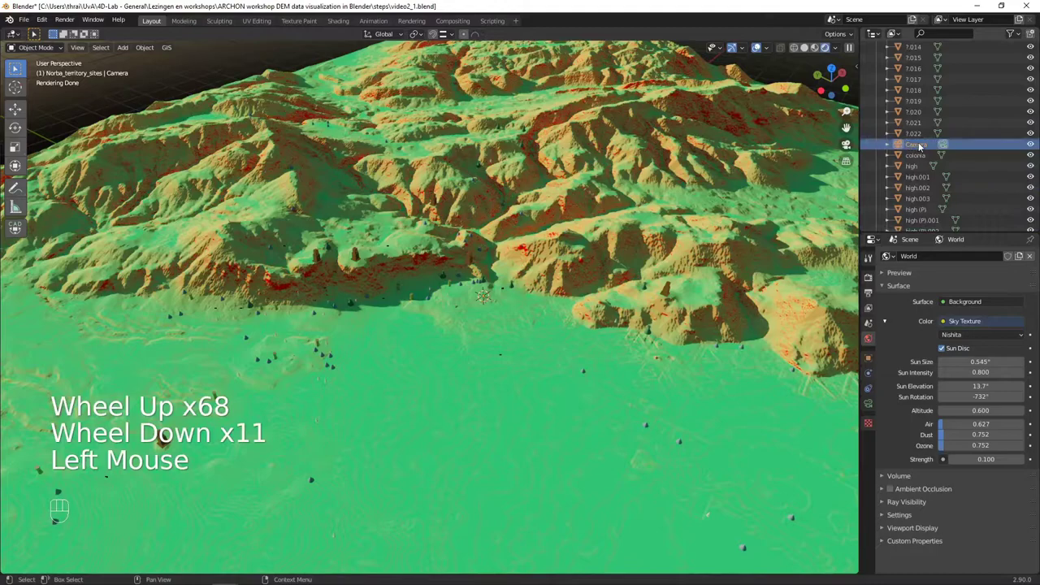
{"action": "key", "text": "m"}
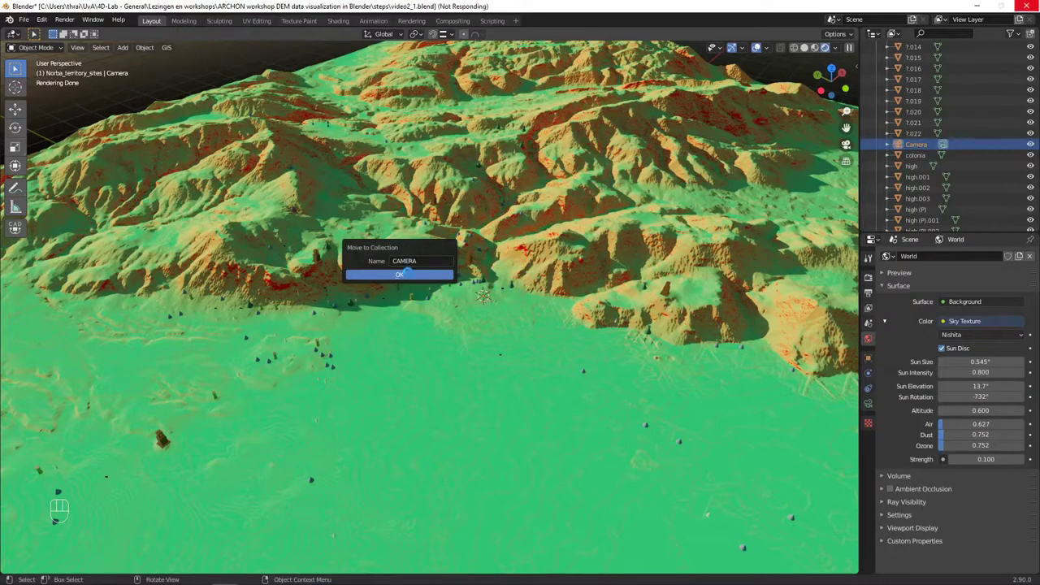
{"action": "scroll", "scroll_direction": "up", "scroll_amount": 3}
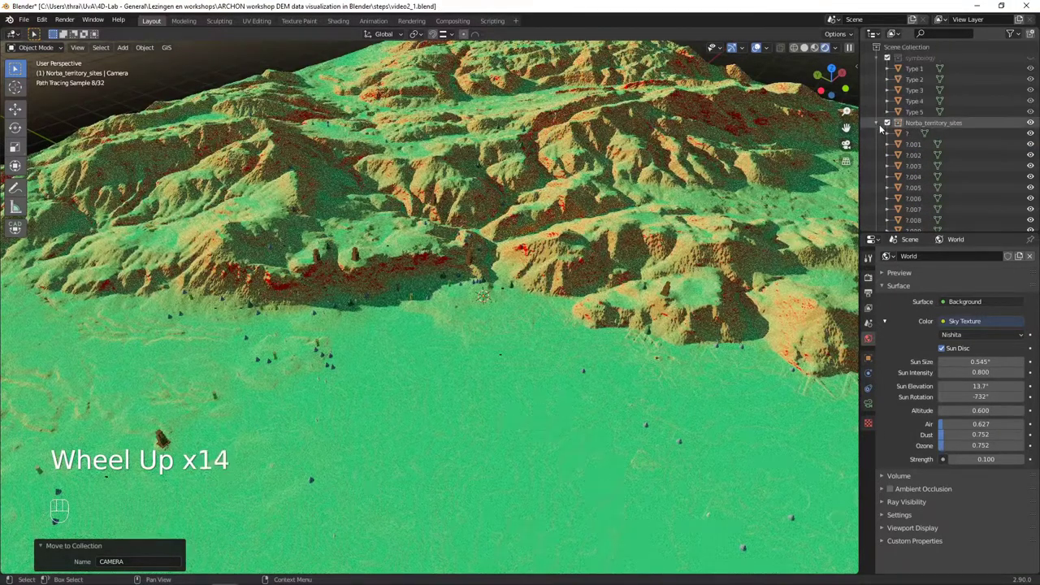
Step: Show the CAMERA collection in the Outliner and look through the new camera, zooming out
{"action": "left_click", "coordinate": [879, 124]}
{"action": "left_click", "coordinate": [917, 138]}
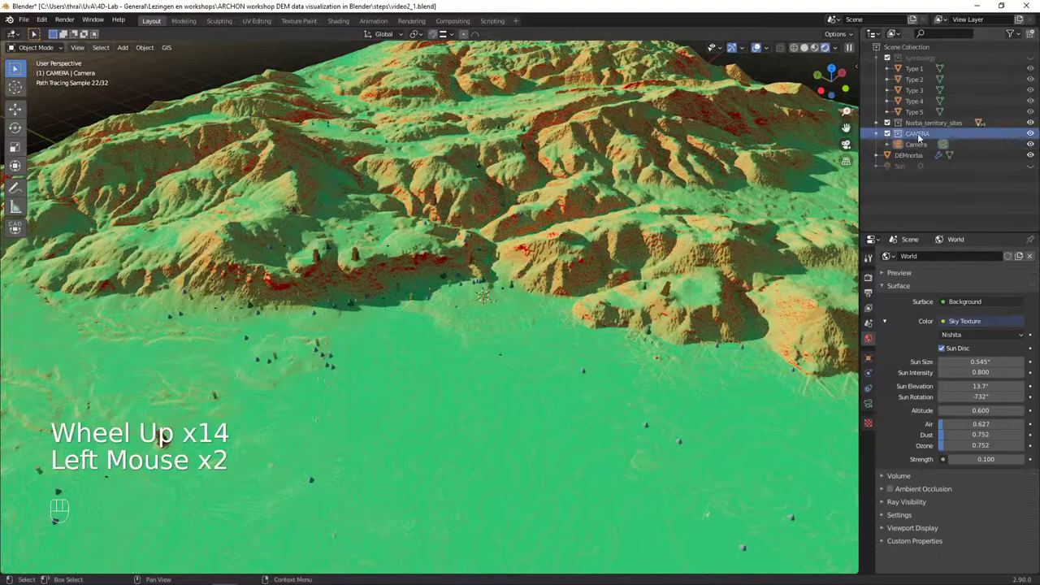
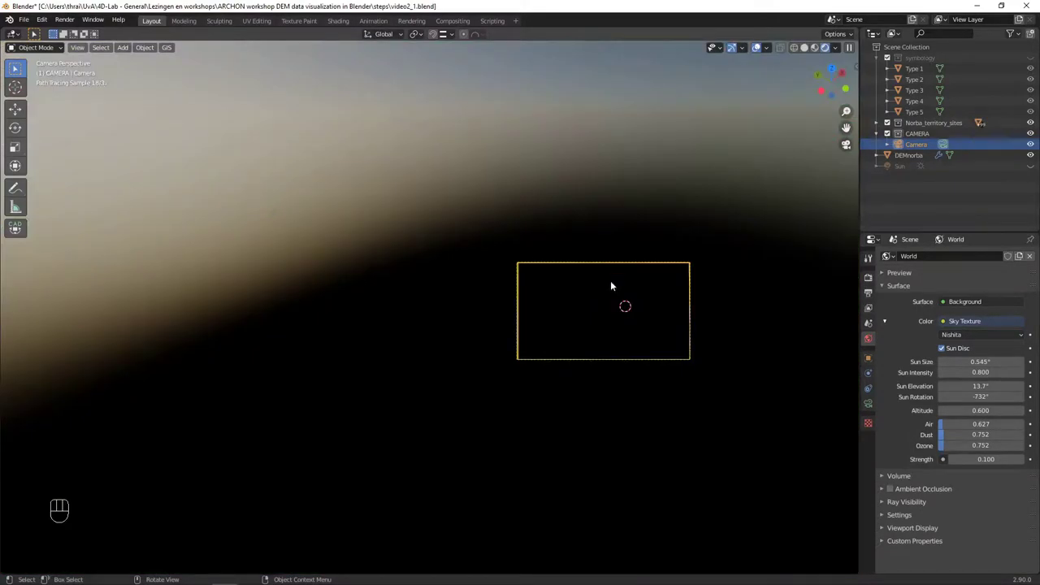
{"action": "scroll", "scroll_direction": "up", "scroll_amount": 3}
{"action": "scroll", "scroll_direction": "down", "scroll_amount": 3}
{"action": "scroll", "scroll_direction": "up", "scroll_amount": 3}
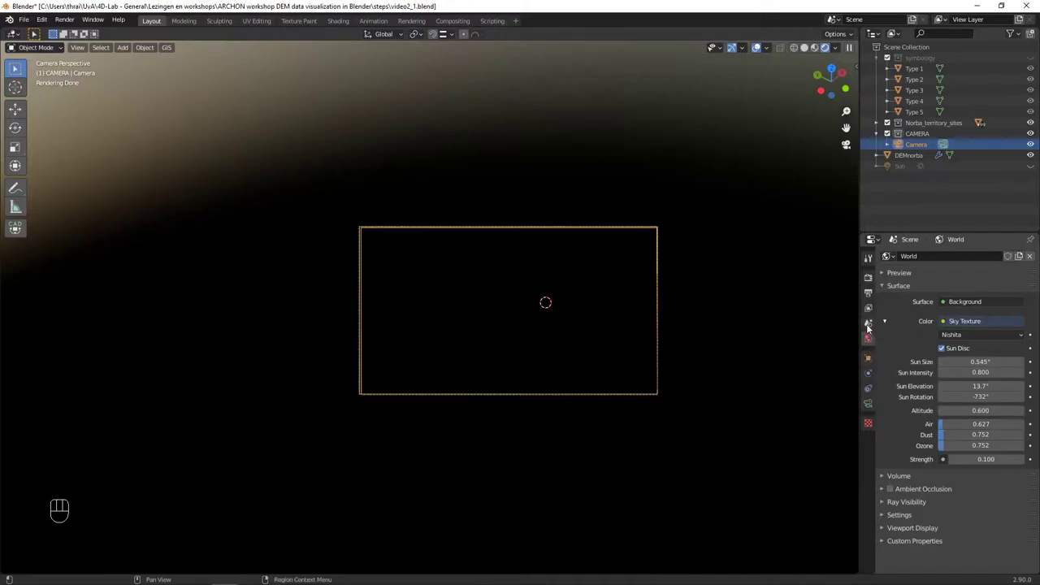
Step: Confirm Camera as the active scene camera in the Scene properties
{"action": "left_click", "coordinate": [872, 327]}
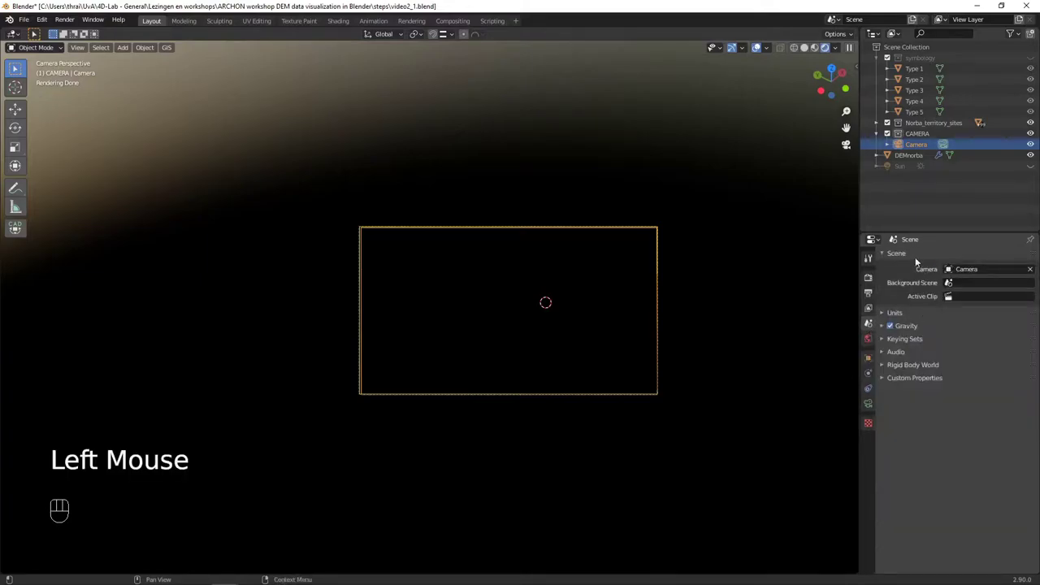
{"action": "left_click_drag", "start_coordinate": [949, 275], "coordinate": [920, 274]}
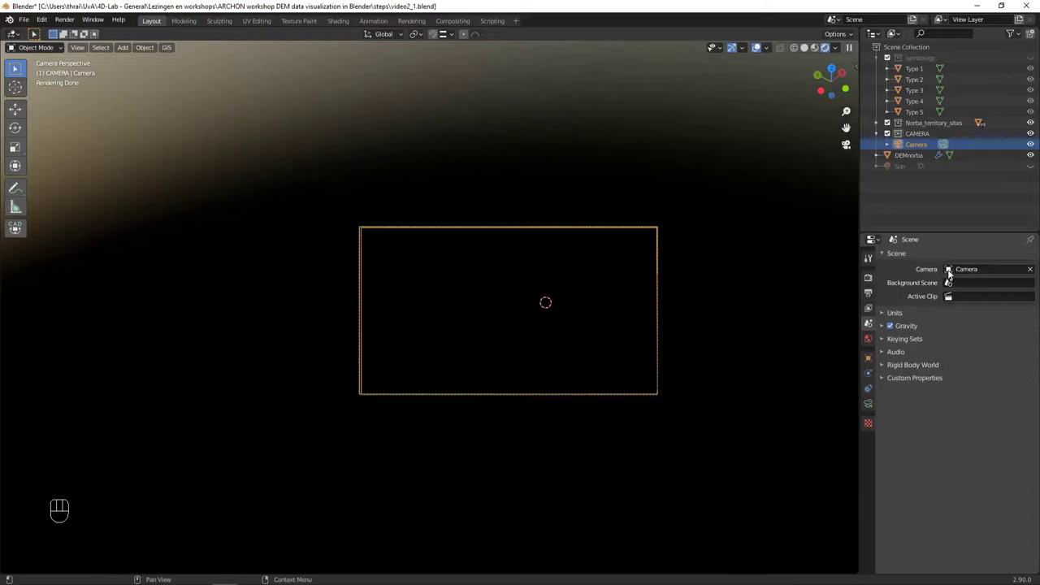
{"action": "left_click_drag", "start_coordinate": [953, 272], "coordinate": [932, 266]}
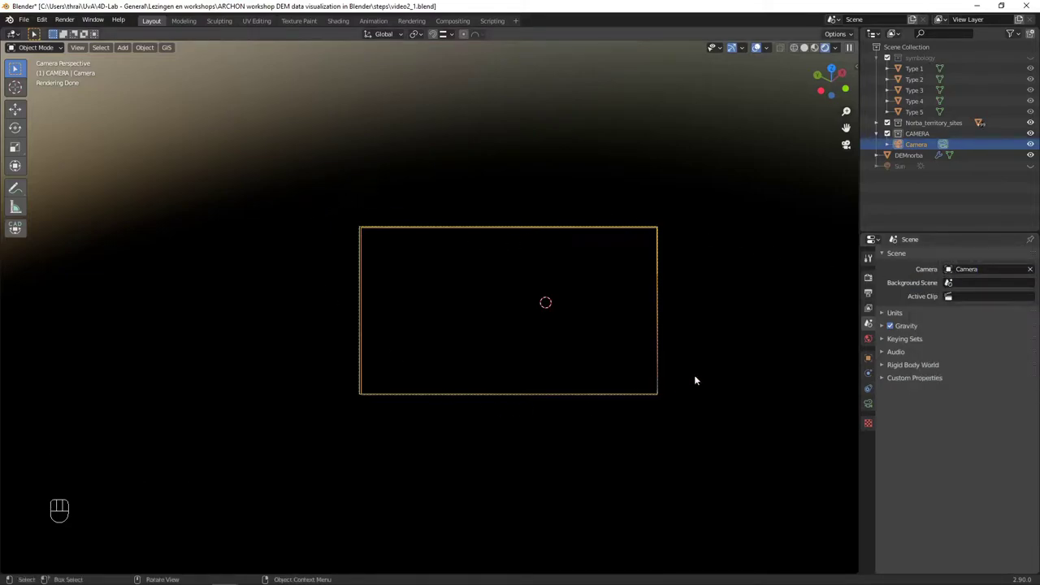
{"action": "left_click", "coordinate": [911, 146]}
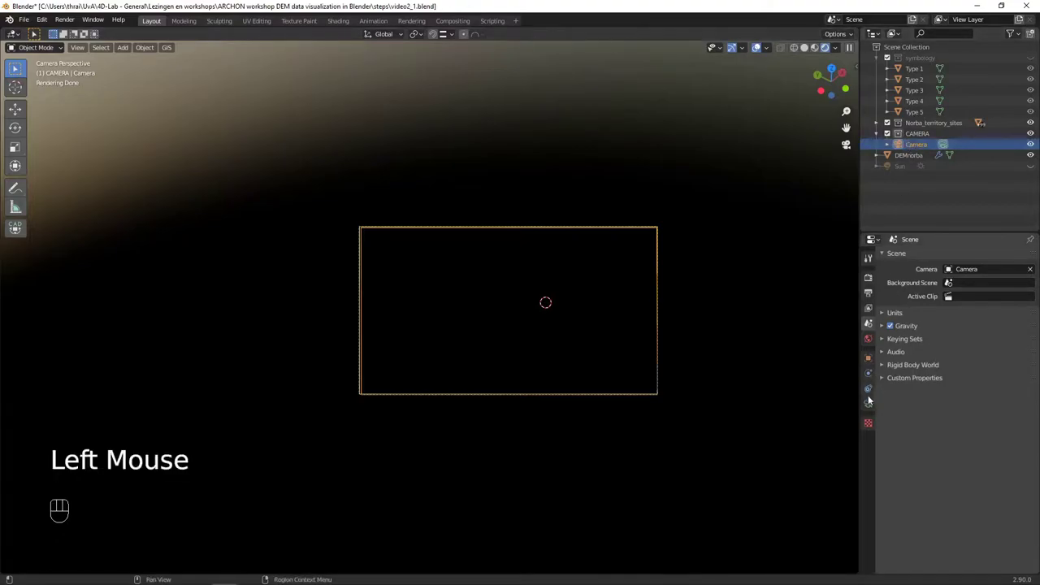
Step: Set the camera's Lens Clip End to 20000 m so the terrain renders in camera view
{"action": "left_click", "coordinate": [870, 407]}
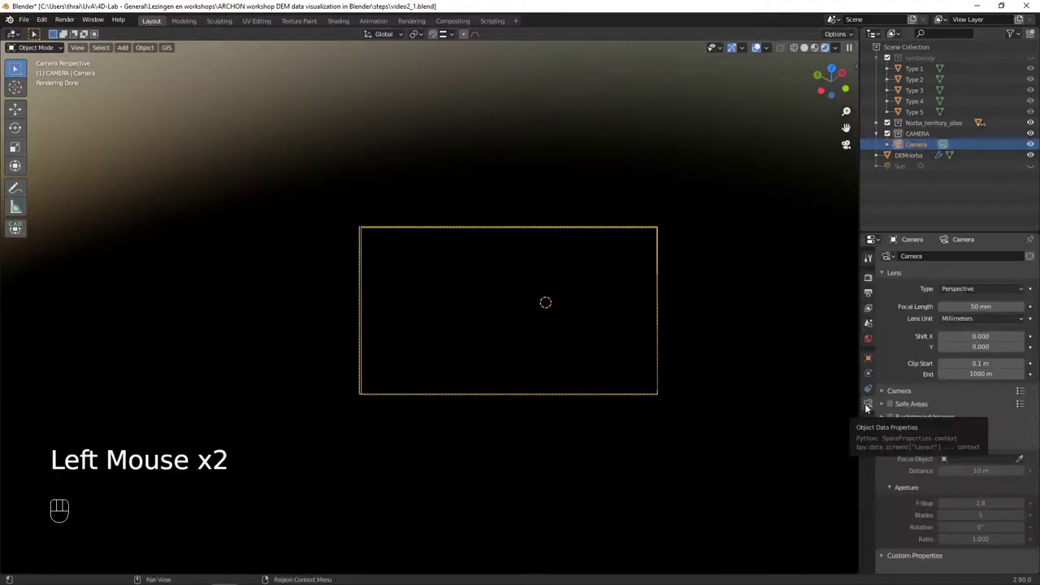
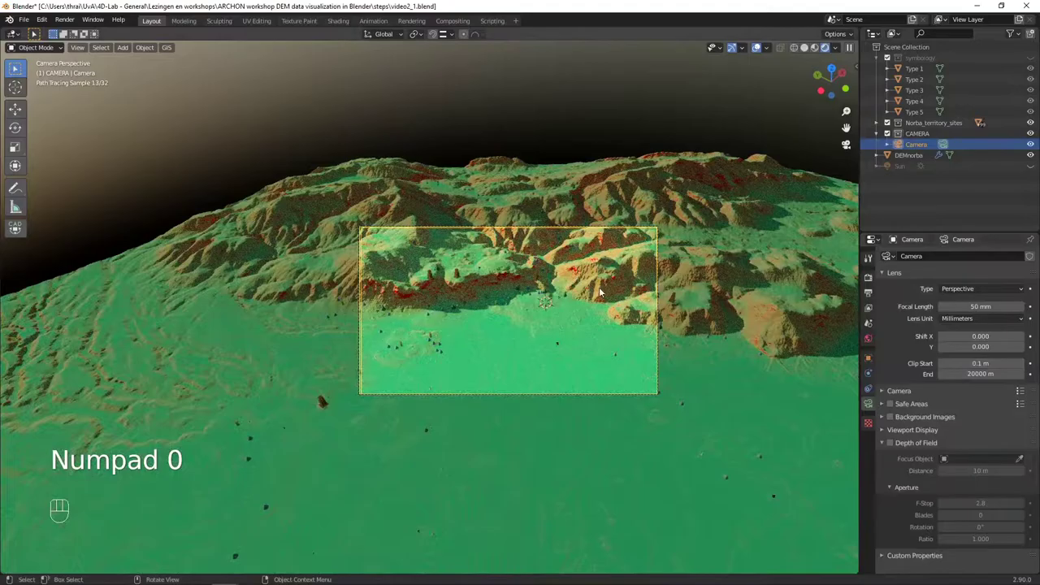
{"action": "scroll", "scroll_direction": "up", "scroll_amount": 3}
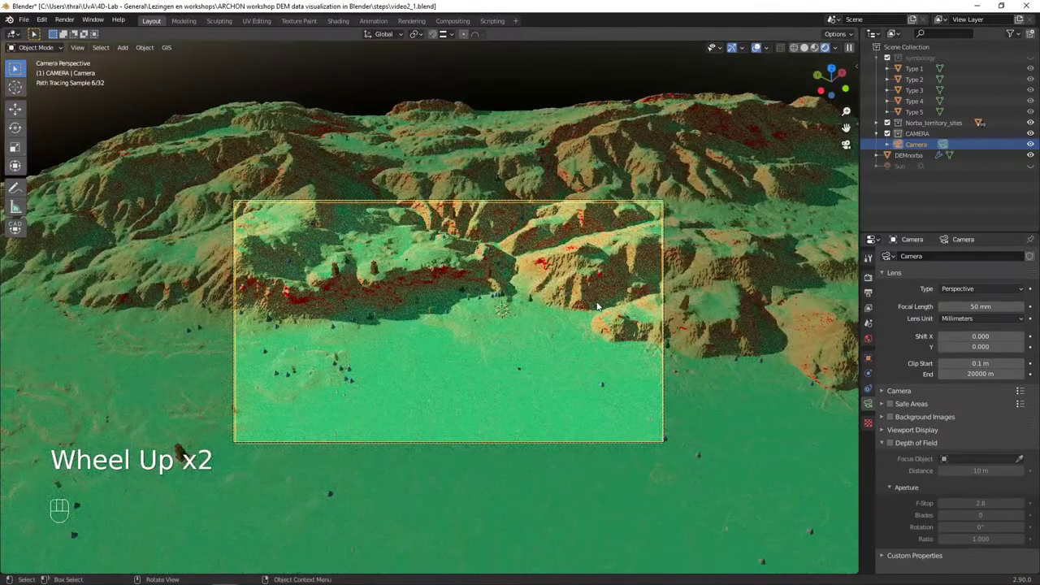
{"action": "scroll", "scroll_direction": "up", "scroll_amount": 3}
{"action": "scroll", "scroll_direction": "down", "scroll_amount": 3}
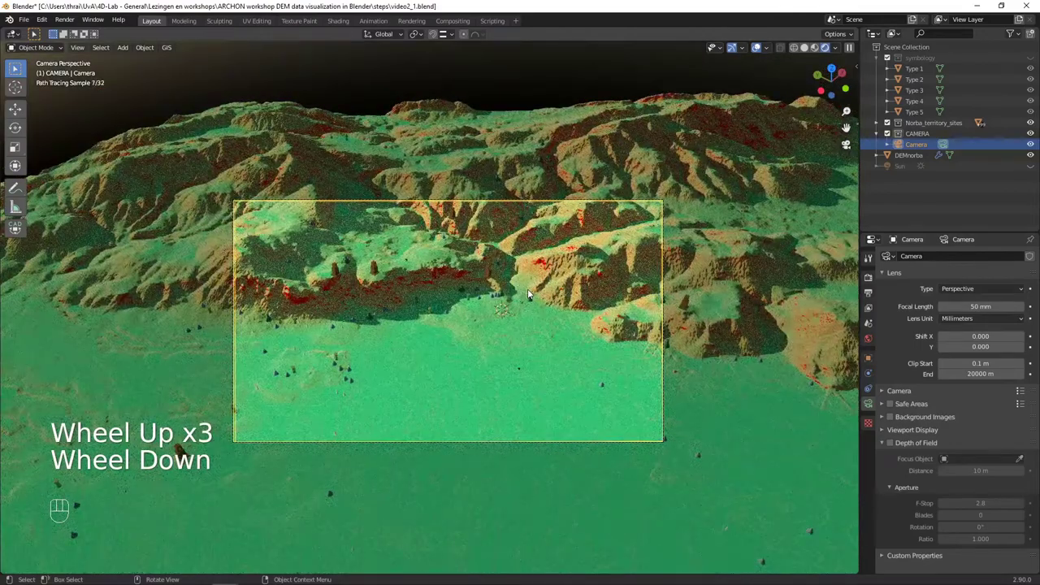
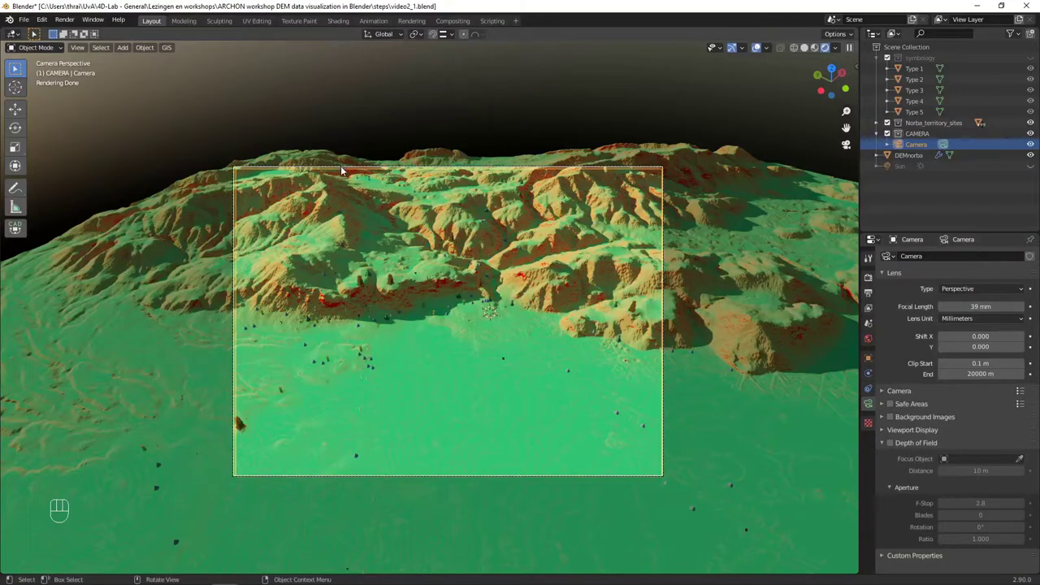
Step: Zoom in and out over the rendered mountain range and site markers
{"action": "scroll", "scroll_direction": "down", "scroll_amount": 3}
{"action": "scroll", "scroll_direction": "up", "scroll_amount": 3}
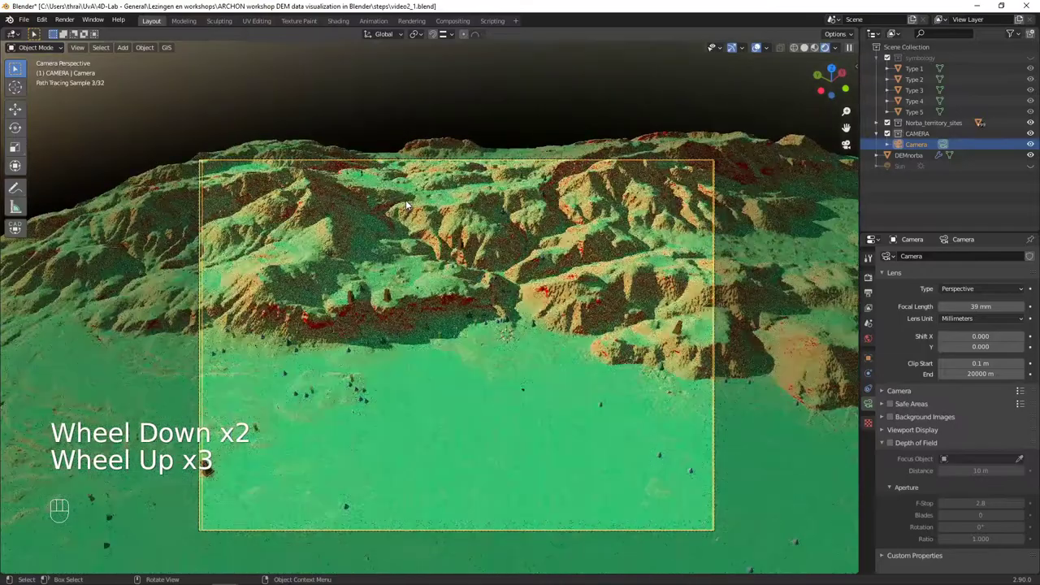
{"action": "scroll", "scroll_direction": "down", "scroll_amount": 3}
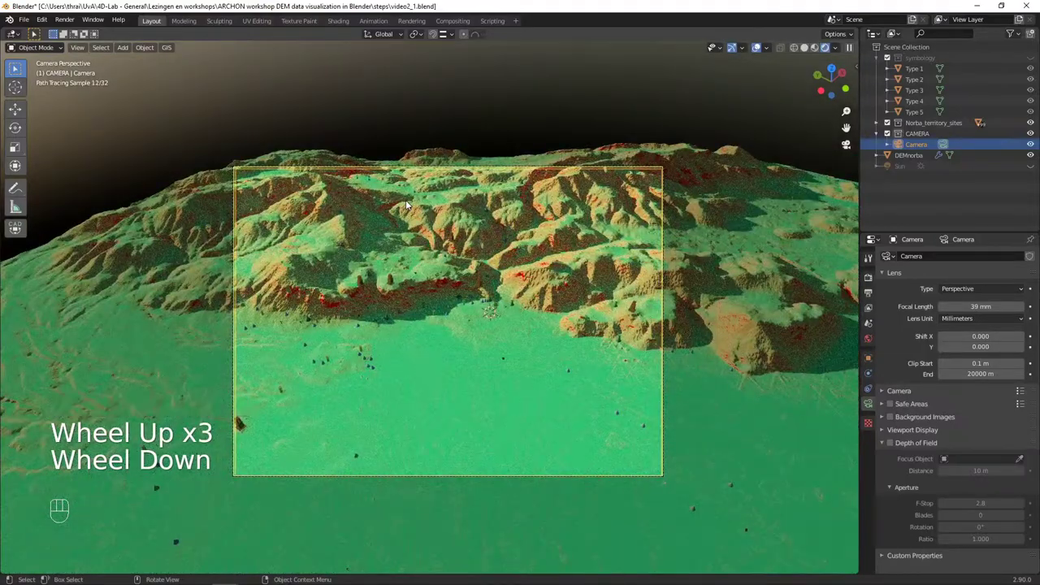
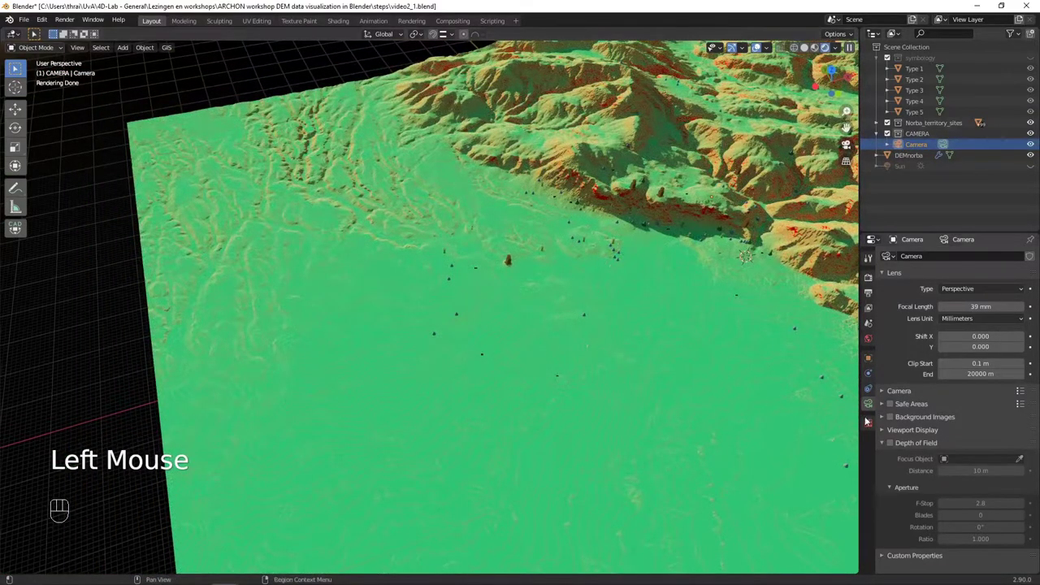
Step: Expand the camera's sensor and Viewport Display panels and locate the Camera above the plain
{"action": "left_click", "coordinate": [869, 403]}
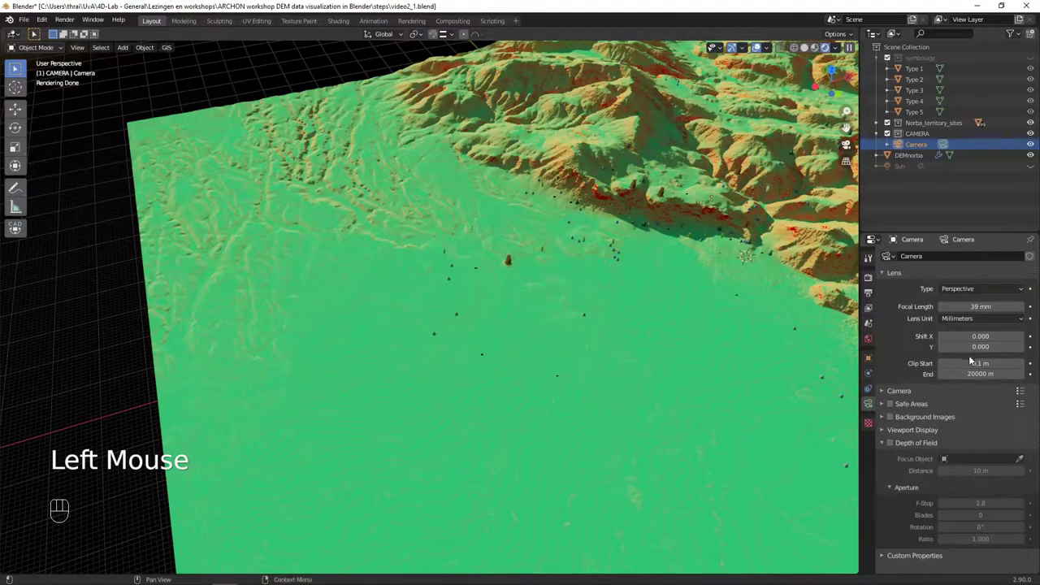
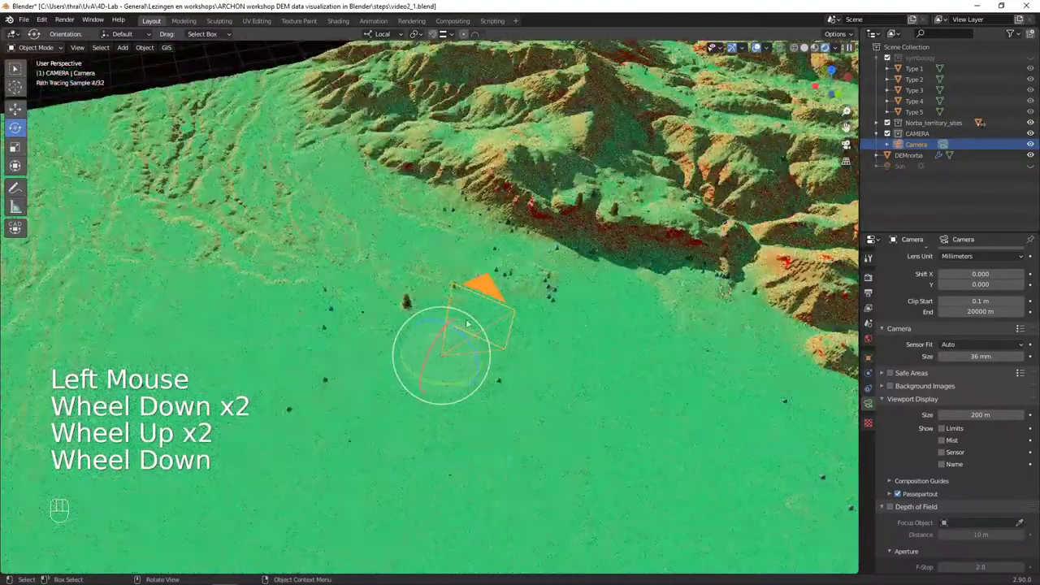
{"action": "scroll", "scroll_direction": "down", "scroll_amount": 3}
{"action": "scroll", "scroll_direction": "up", "scroll_amount": 3}
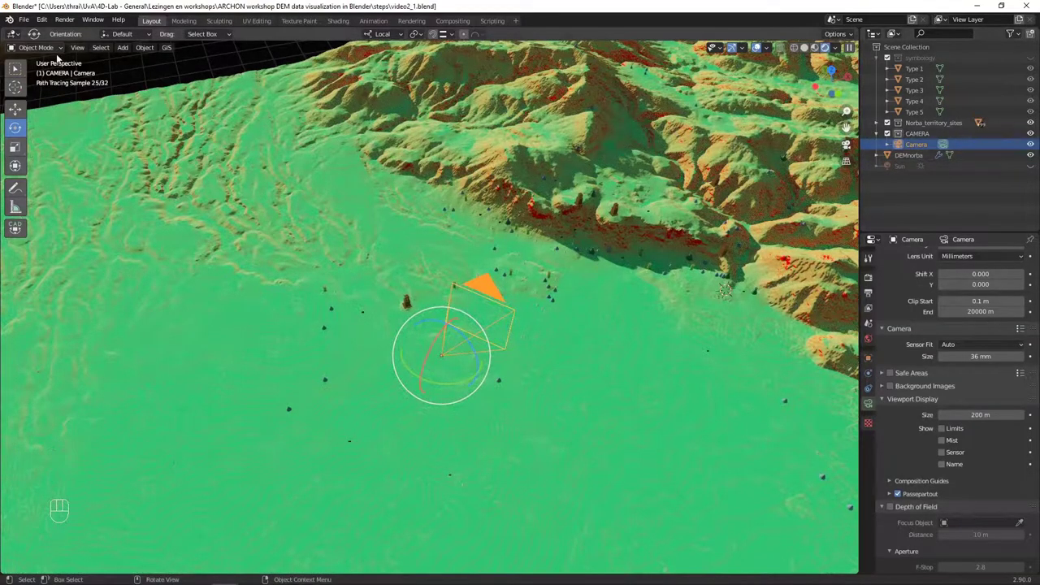
Step: Look through the scene camera and rotate it down onto the mountain range and plain
{"action": "key", "text": "KP_0"}
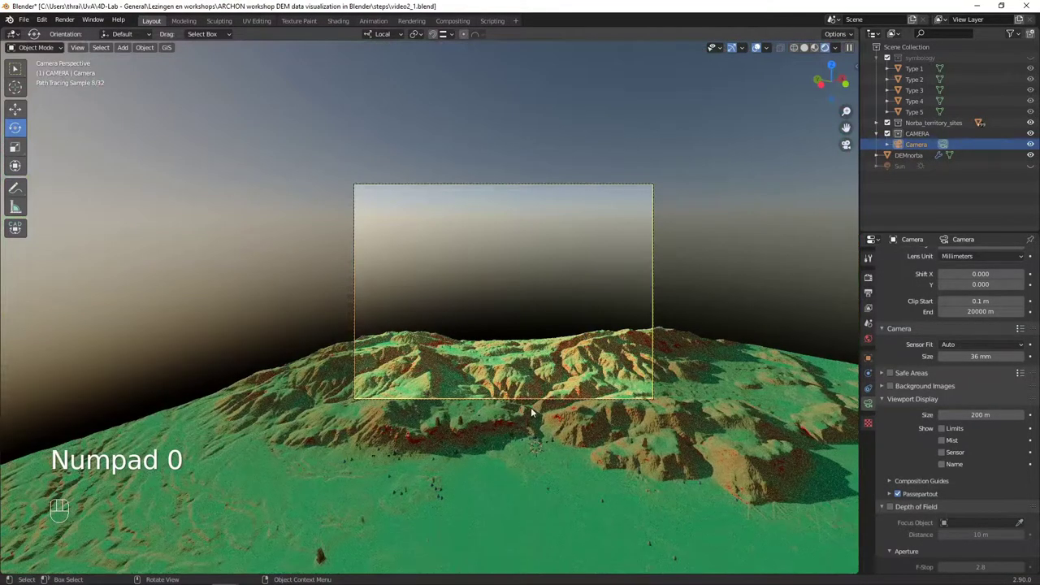
{"action": "scroll", "scroll_direction": "down", "scroll_amount": 3}
{"action": "scroll", "scroll_direction": "up", "scroll_amount": 3}
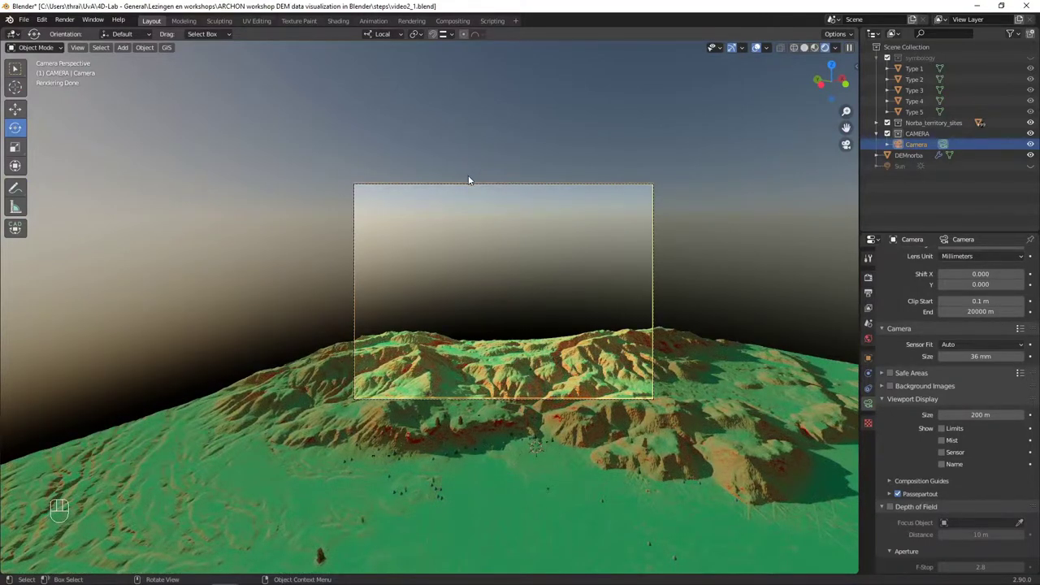
{"action": "key", "text": "r"}
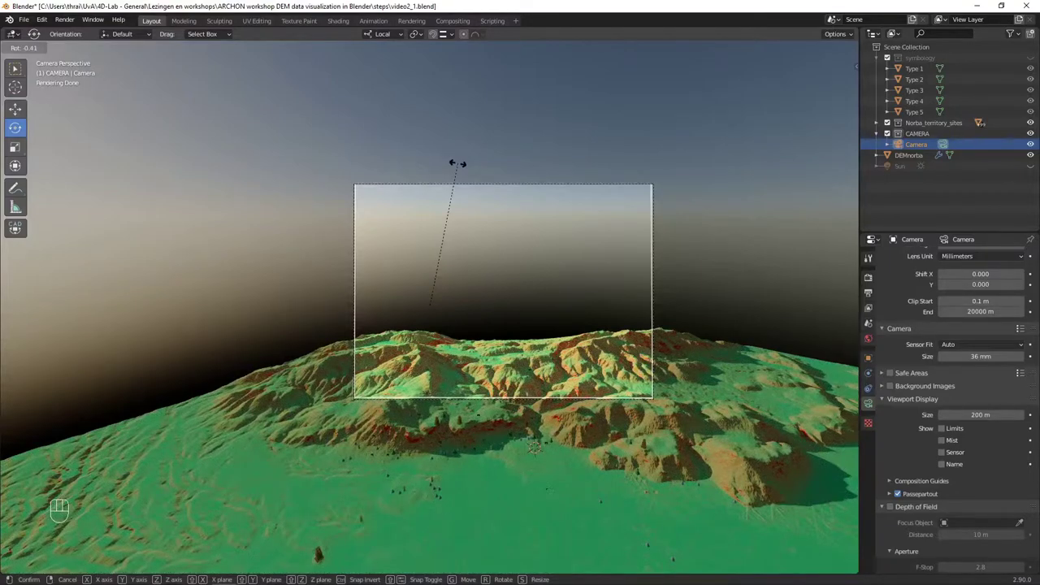
{"action": "left_click_drag", "start_coordinate": [393, 37], "coordinate": [388, 33]}
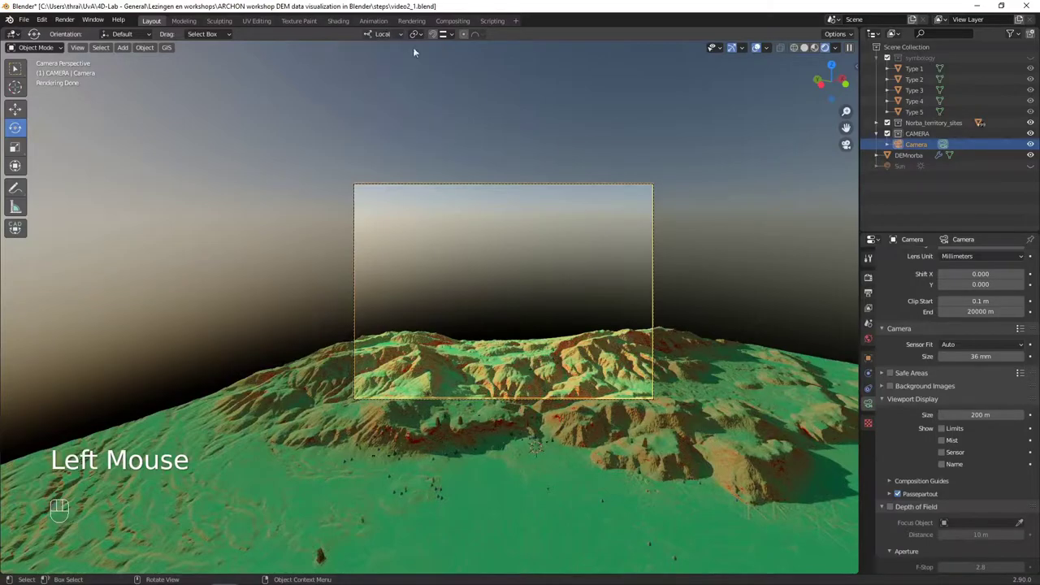
{"action": "key", "text": "r"}
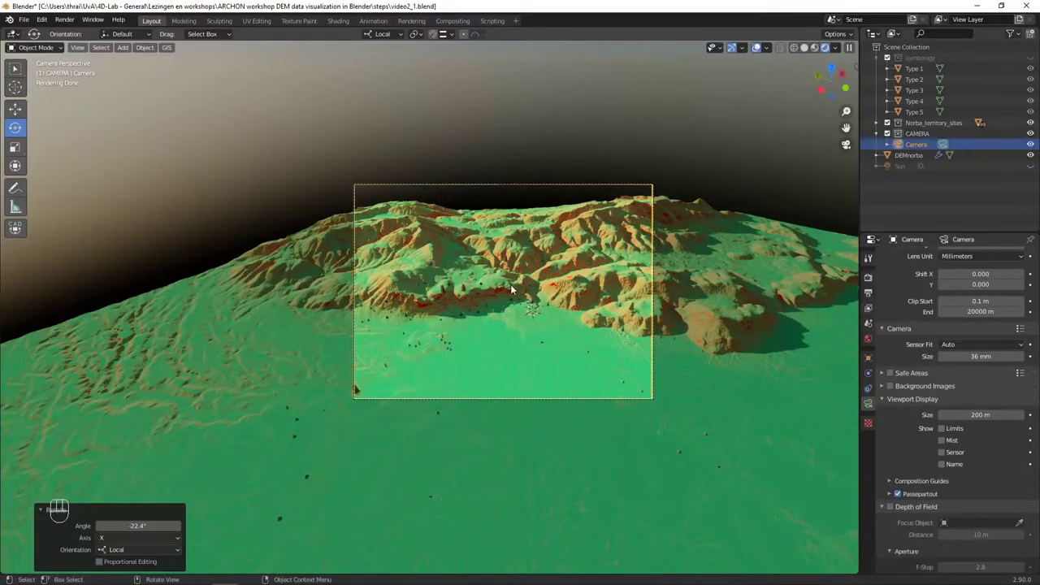
Step: Zoom the camera view in to check the framing of the terrain and site markers
{"action": "scroll", "scroll_direction": "up", "scroll_amount": 3}
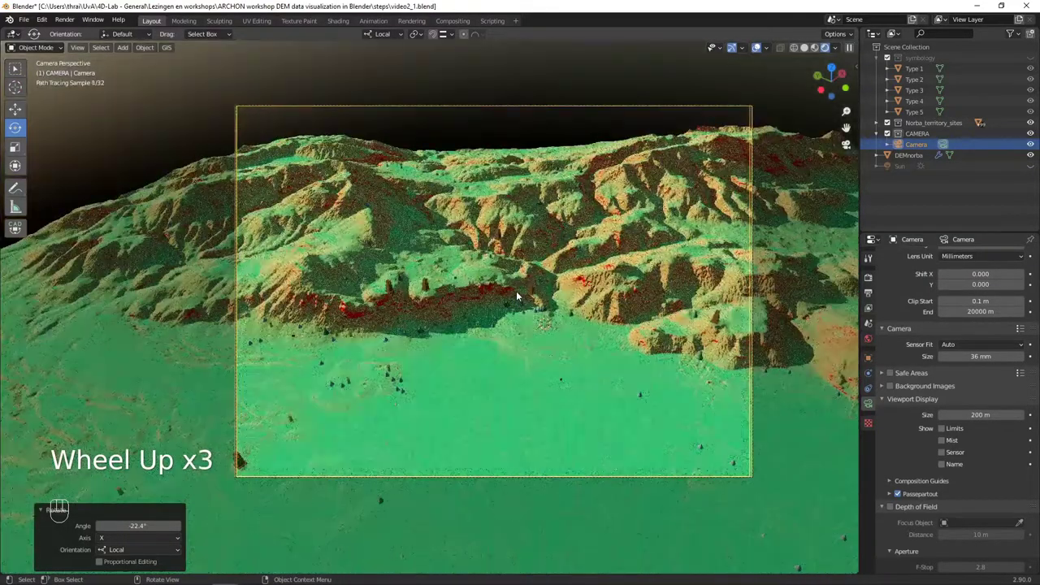
{"action": "scroll", "scroll_direction": "down", "scroll_amount": 3}
{"action": "scroll", "scroll_direction": "up", "scroll_amount": 3}
{"action": "scroll", "scroll_direction": "up", "scroll_amount": 3}
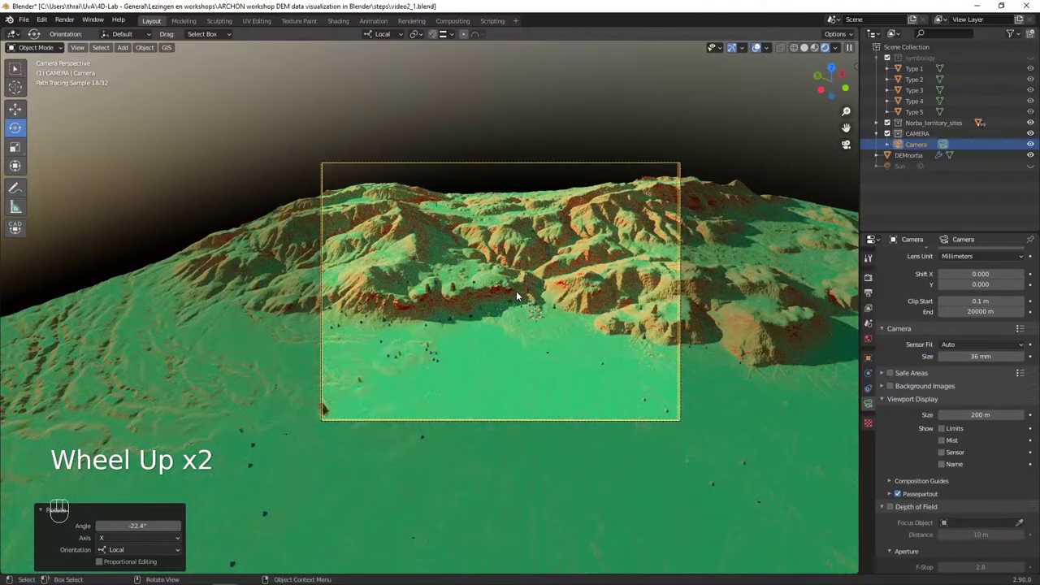
{"action": "scroll", "scroll_direction": "up", "scroll_amount": 3}
{"action": "scroll", "scroll_direction": "up", "scroll_amount": 3}
Step: Review the output resolution, then show the Cycles engine's Sampling panel with 128 render samples
{"action": "left_click", "coordinate": [872, 296]}
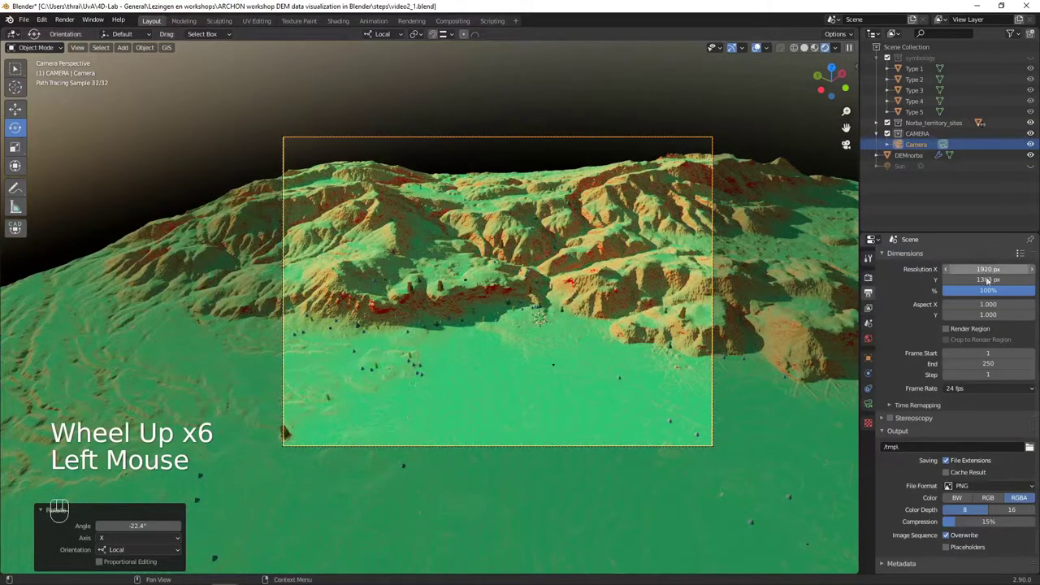
{"action": "scroll", "scroll_direction": "up", "scroll_amount": 3}
{"action": "left_click", "coordinate": [871, 287]}
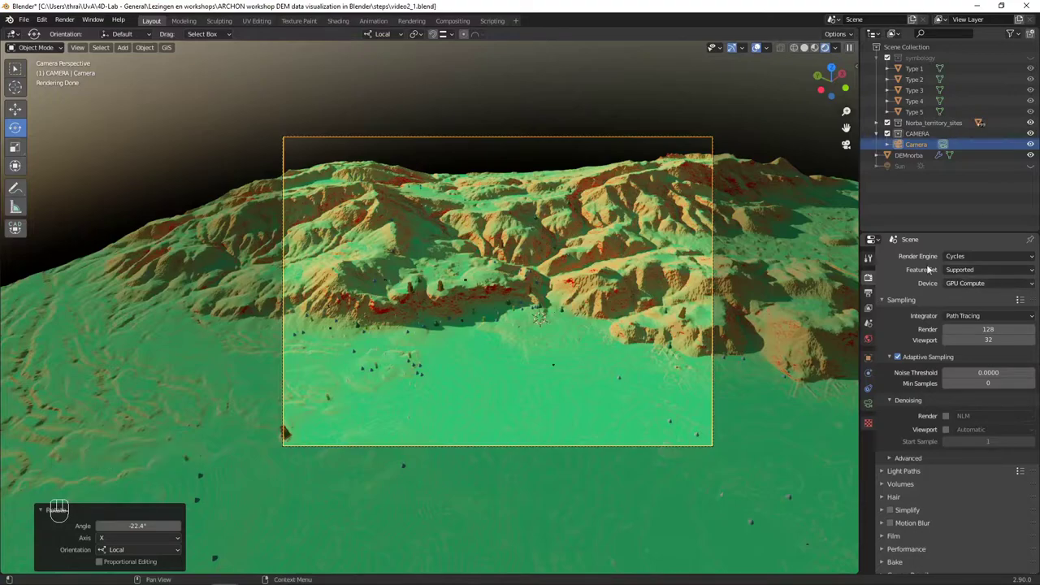
{"action": "left_click_drag", "start_coordinate": [962, 283], "coordinate": [974, 284]}
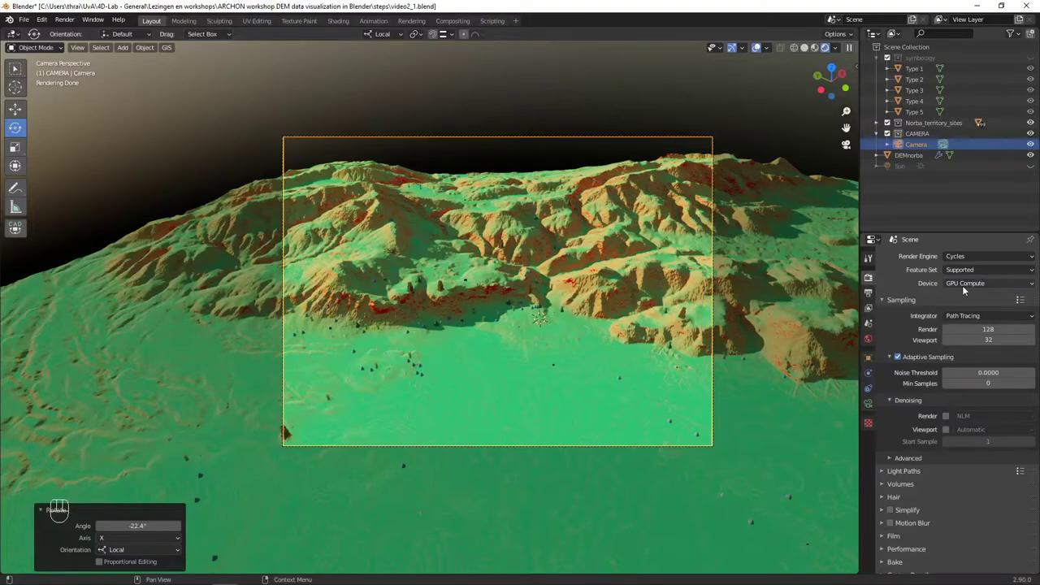
{"action": "left_click_drag", "start_coordinate": [967, 285], "coordinate": [908, 287]}
Step: Lower Cycles render samples to 64 and enable NLM denoising for final renders
{"action": "left_click", "coordinate": [918, 287]}
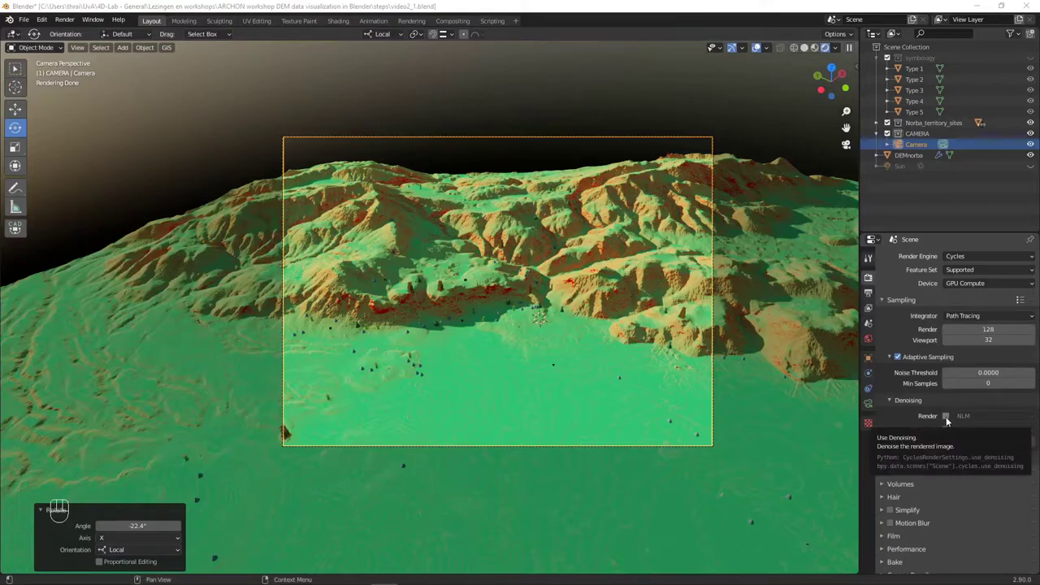
{"action": "left_click", "coordinate": [948, 419]}
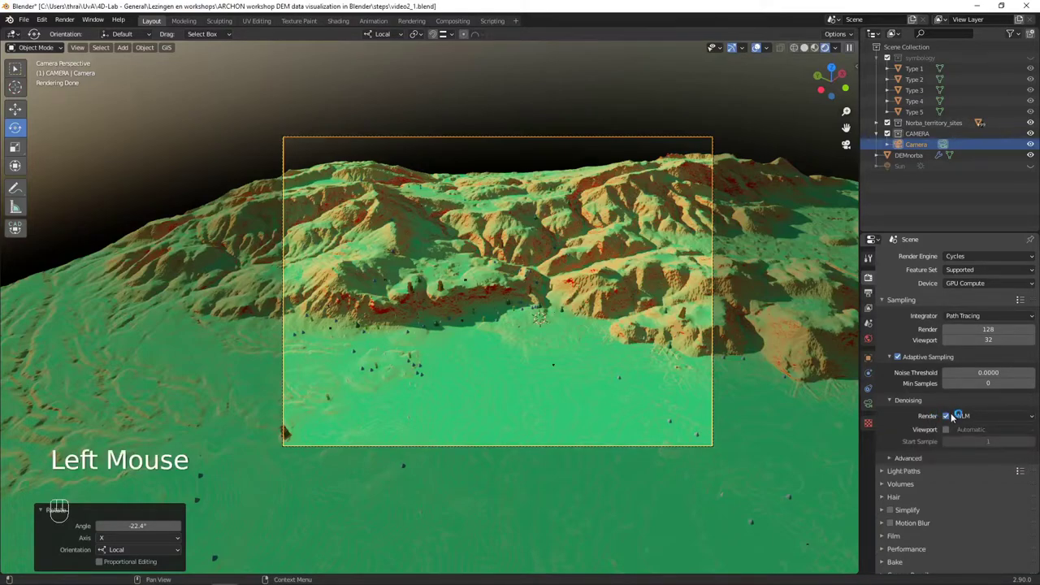
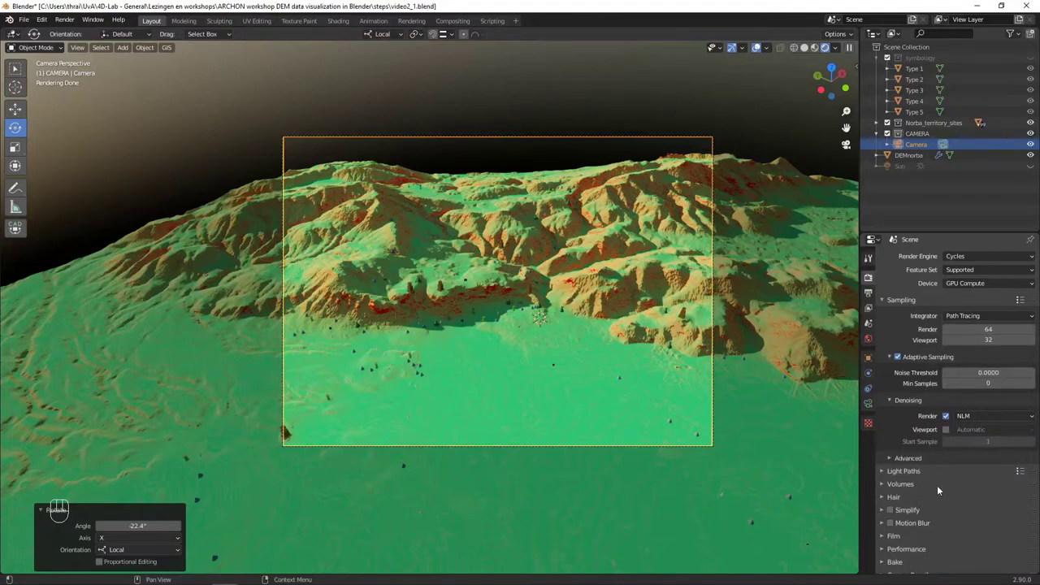
{"action": "scroll", "scroll_direction": "down", "scroll_amount": 3}
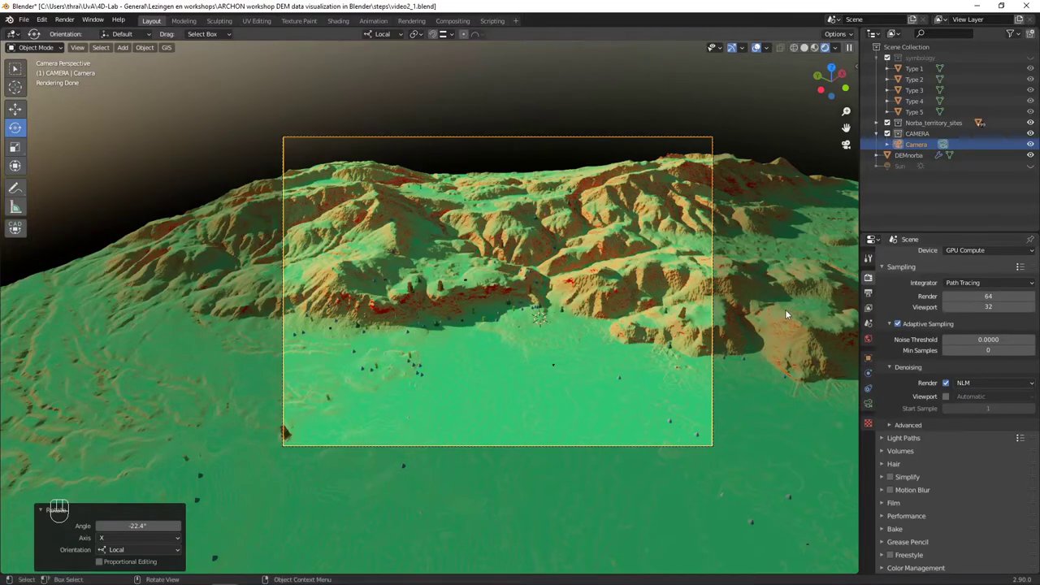
Step: Select the DEMnorba terrain and show its subdivision and displacement modifier stack
{"action": "left_click", "coordinate": [790, 314]}
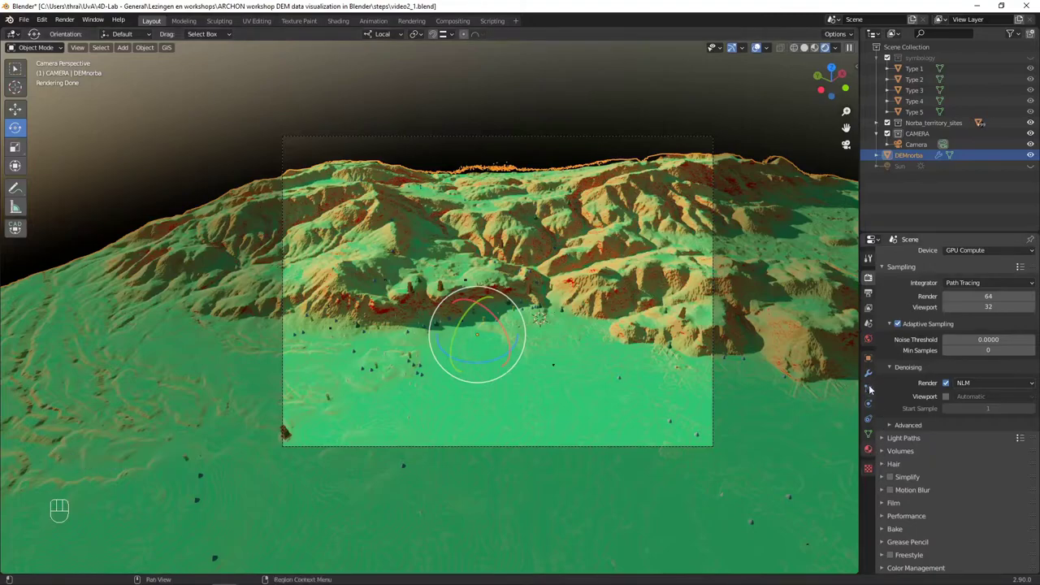
{"action": "left_click", "coordinate": [872, 377]}
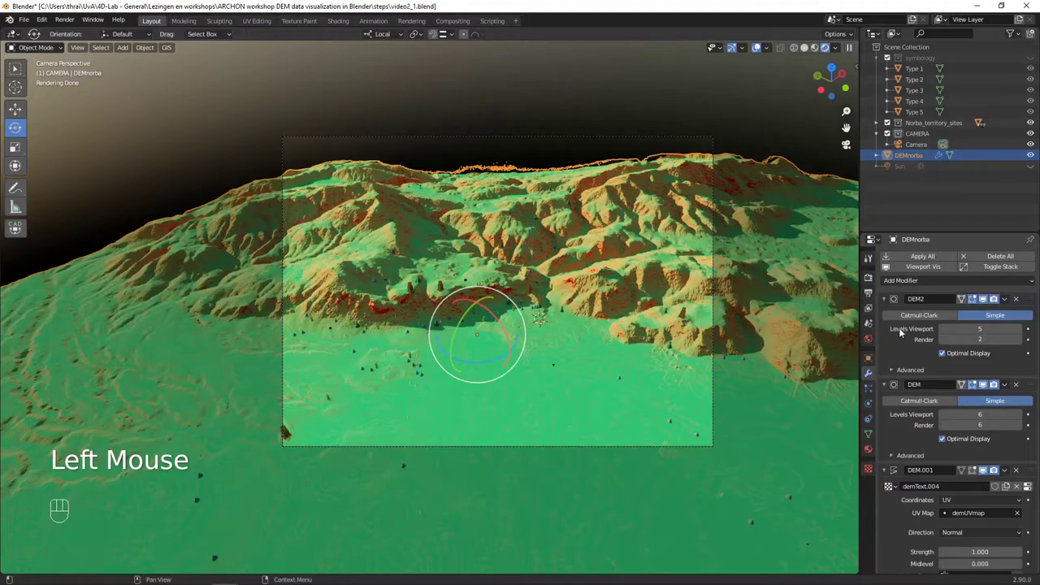